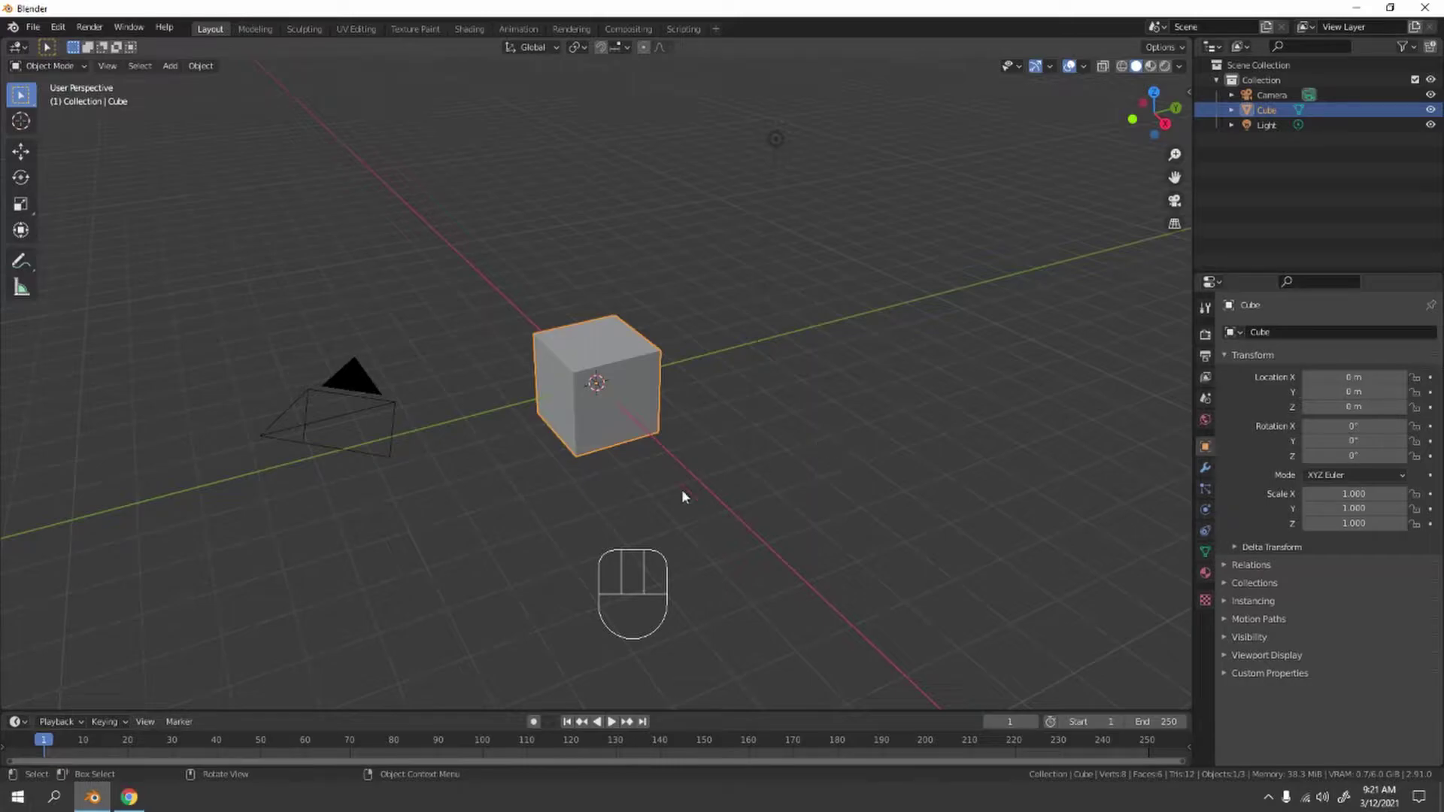
Select the light and camera and hide them, leaving only the cube visible.
drag(691, 409, 718, 403)
drag(656, 261, 708, 308)
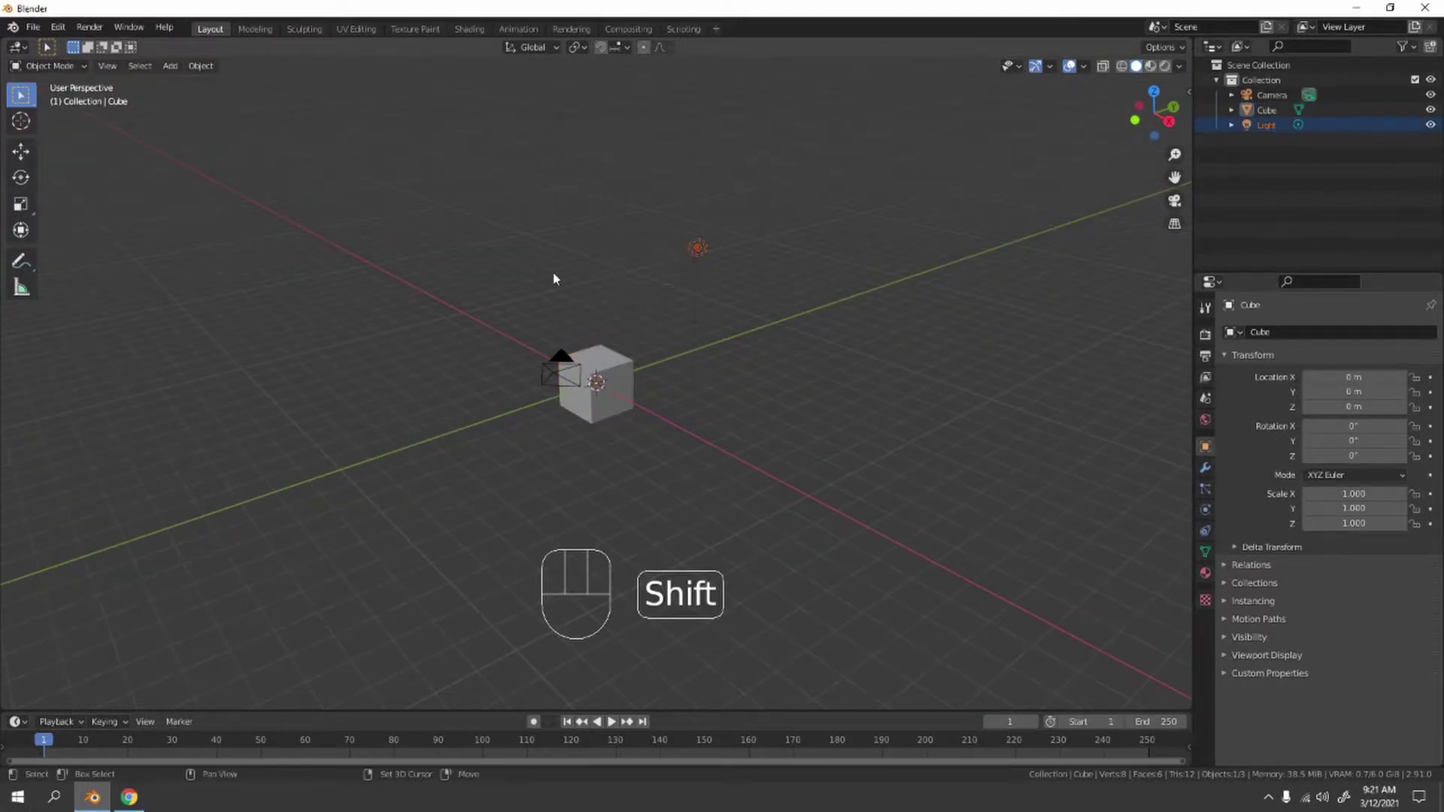
drag(530, 327, 482, 309)
click(471, 355)
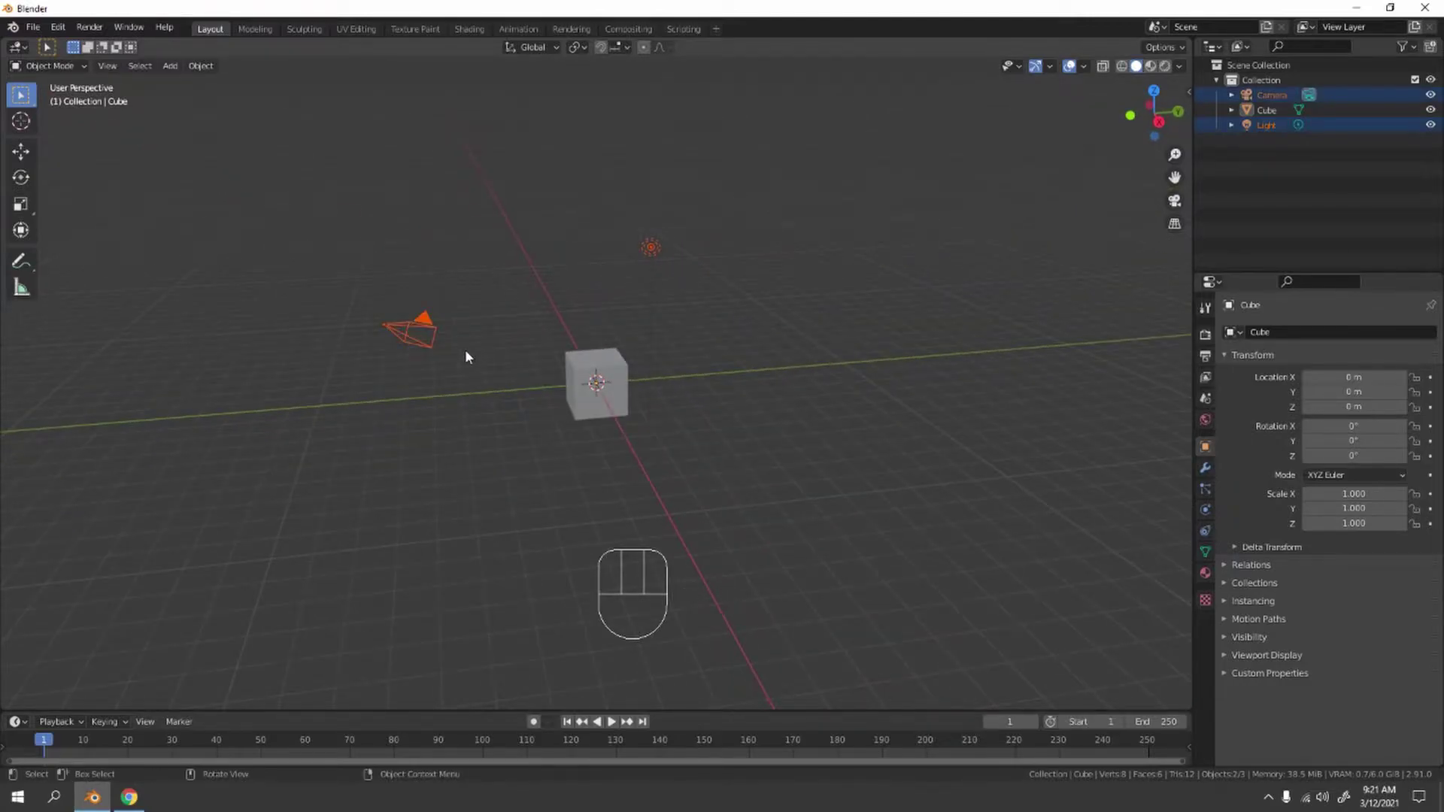
key(h)
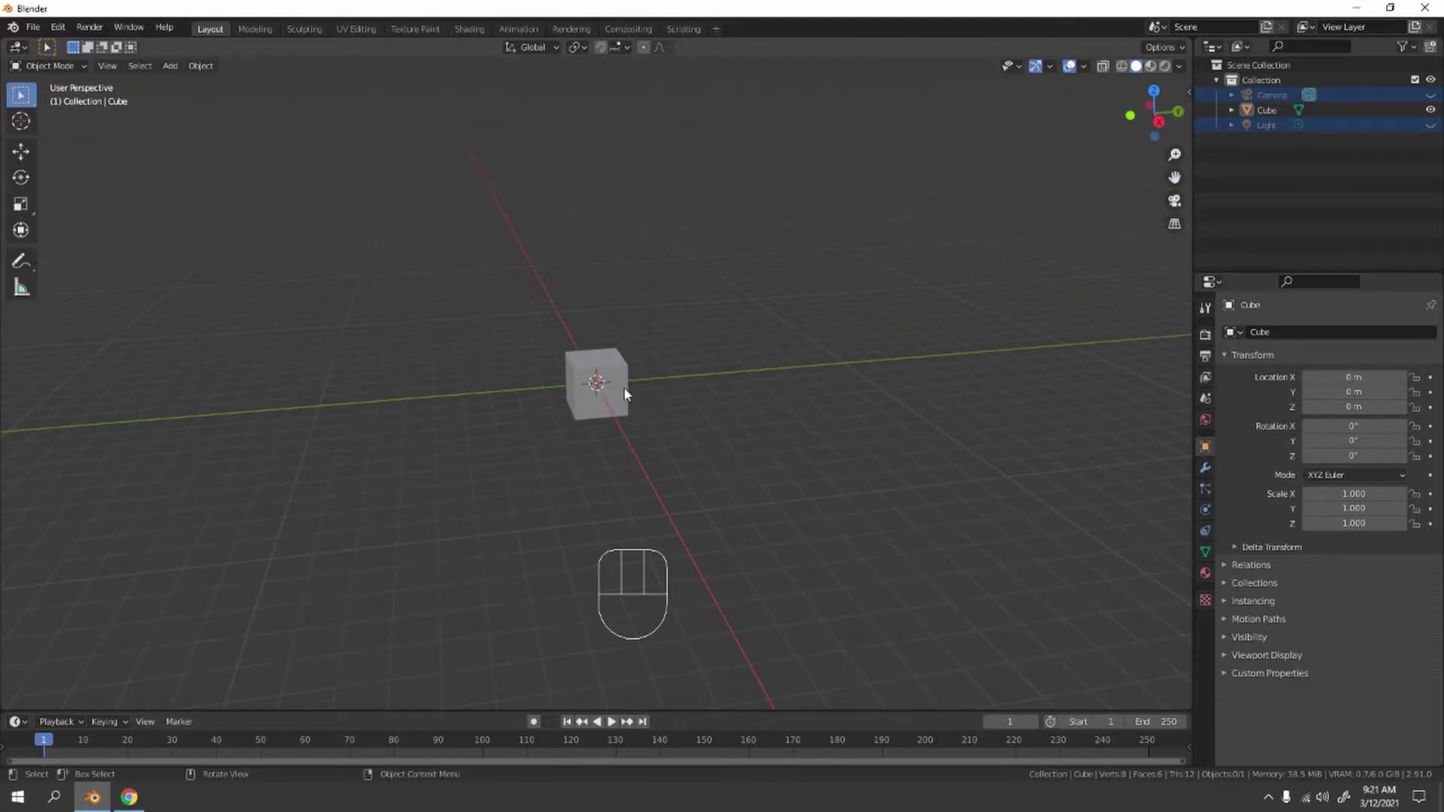
Inspect the cube from around and settle on the straight front view.
key(KP_1)
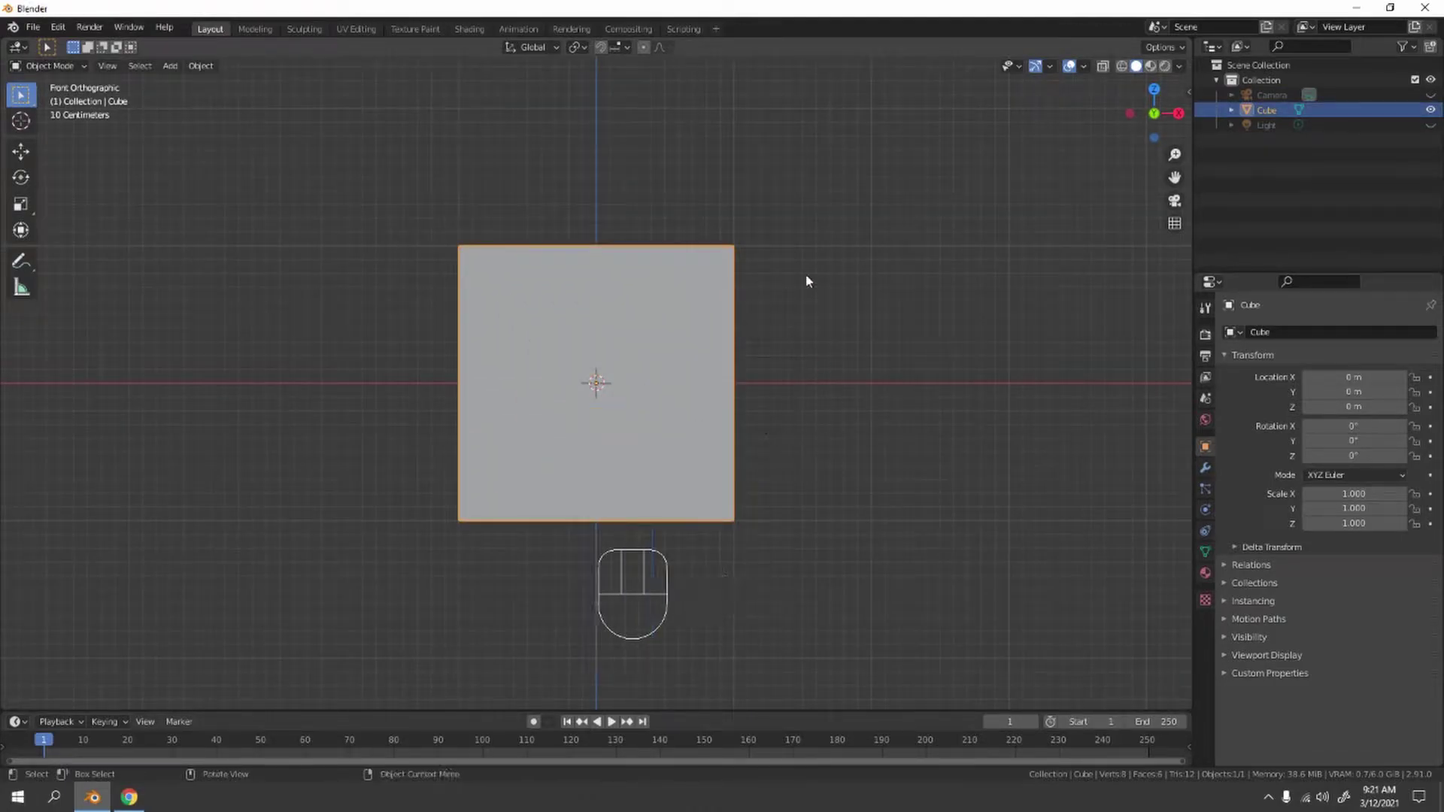
drag(787, 296, 714, 327)
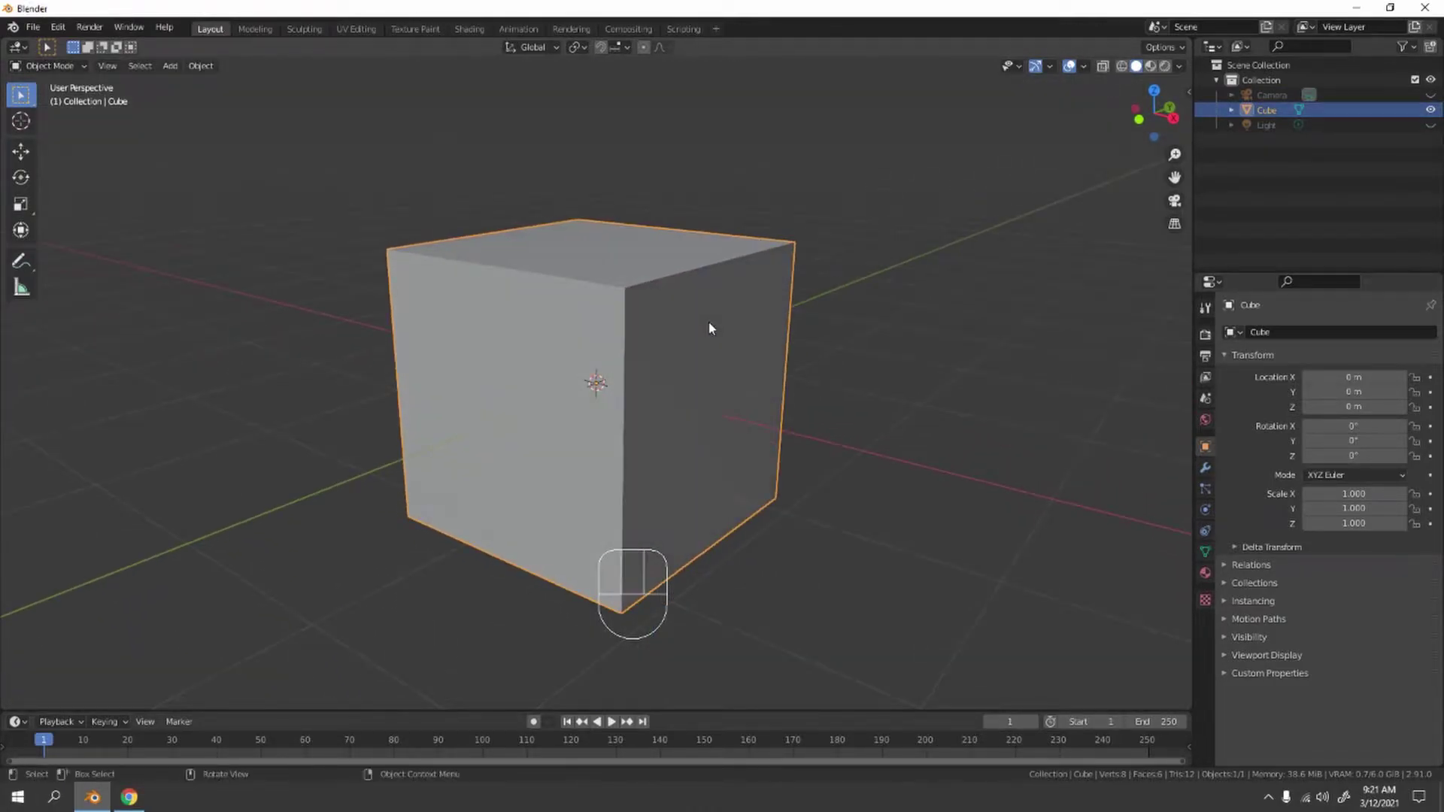
drag(745, 369, 819, 356)
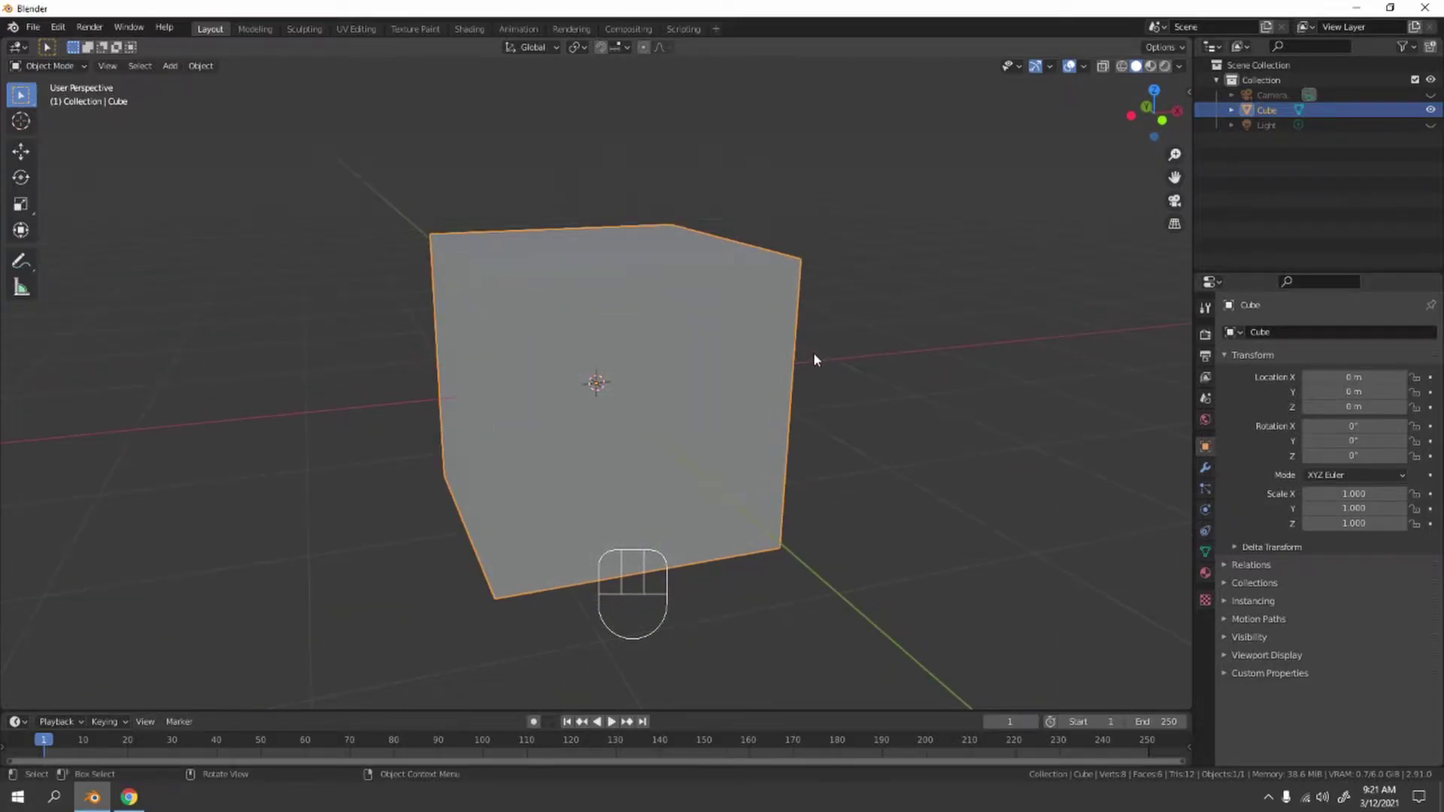
key(KP_1)
Use AutoMirror from the sidebar's Edit tab to halve the cube and mirror it across X.
key(n)
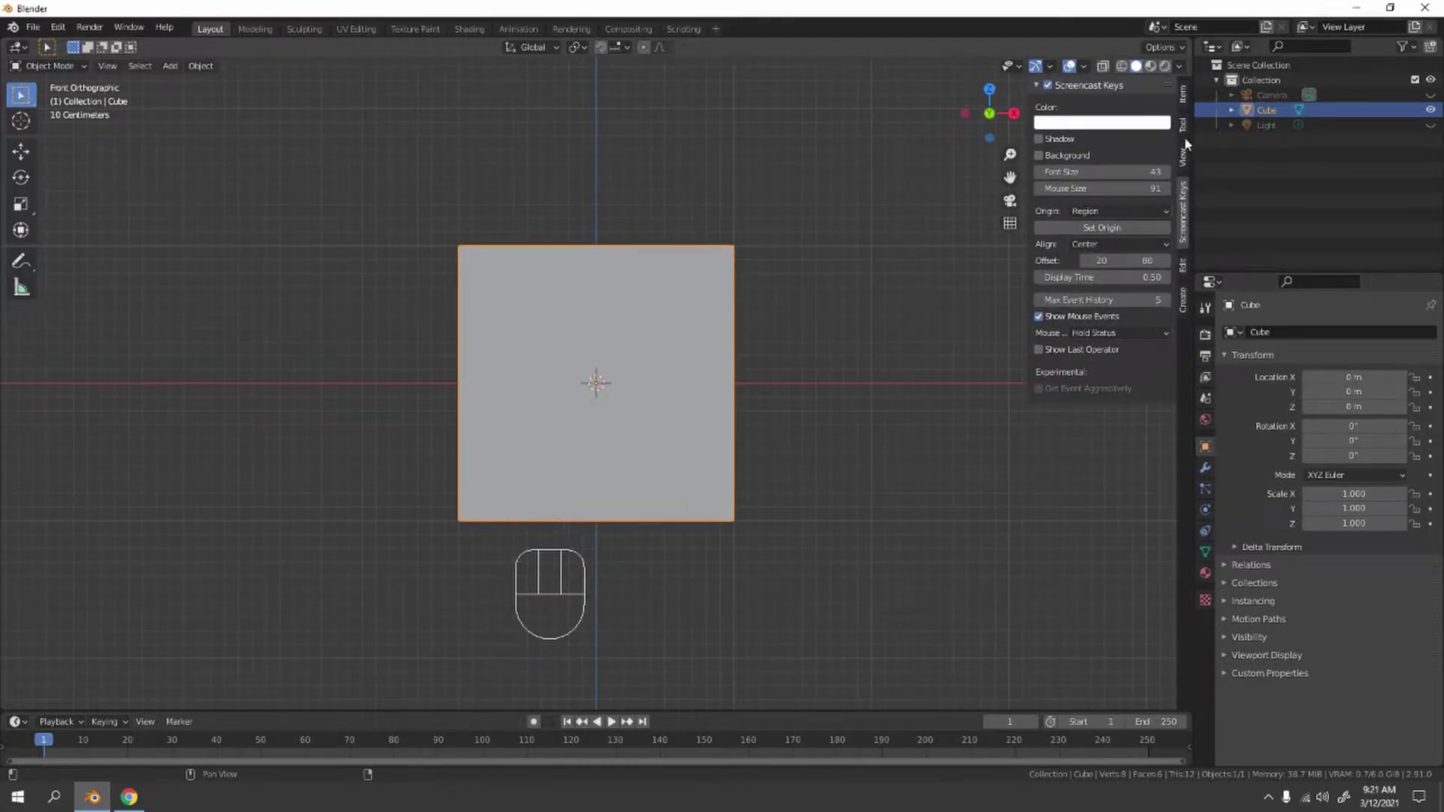
click(1188, 272)
click(1090, 108)
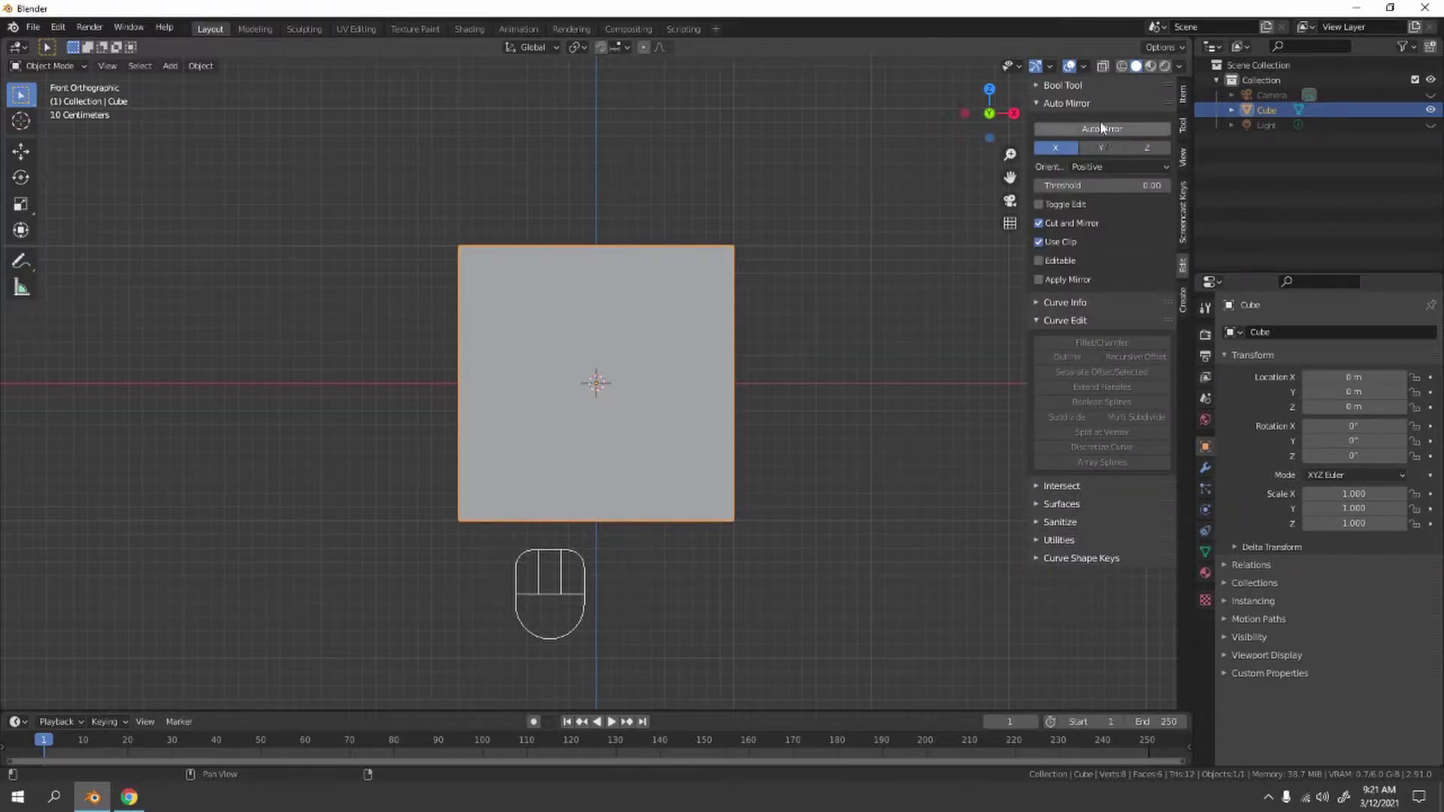
click(1113, 132)
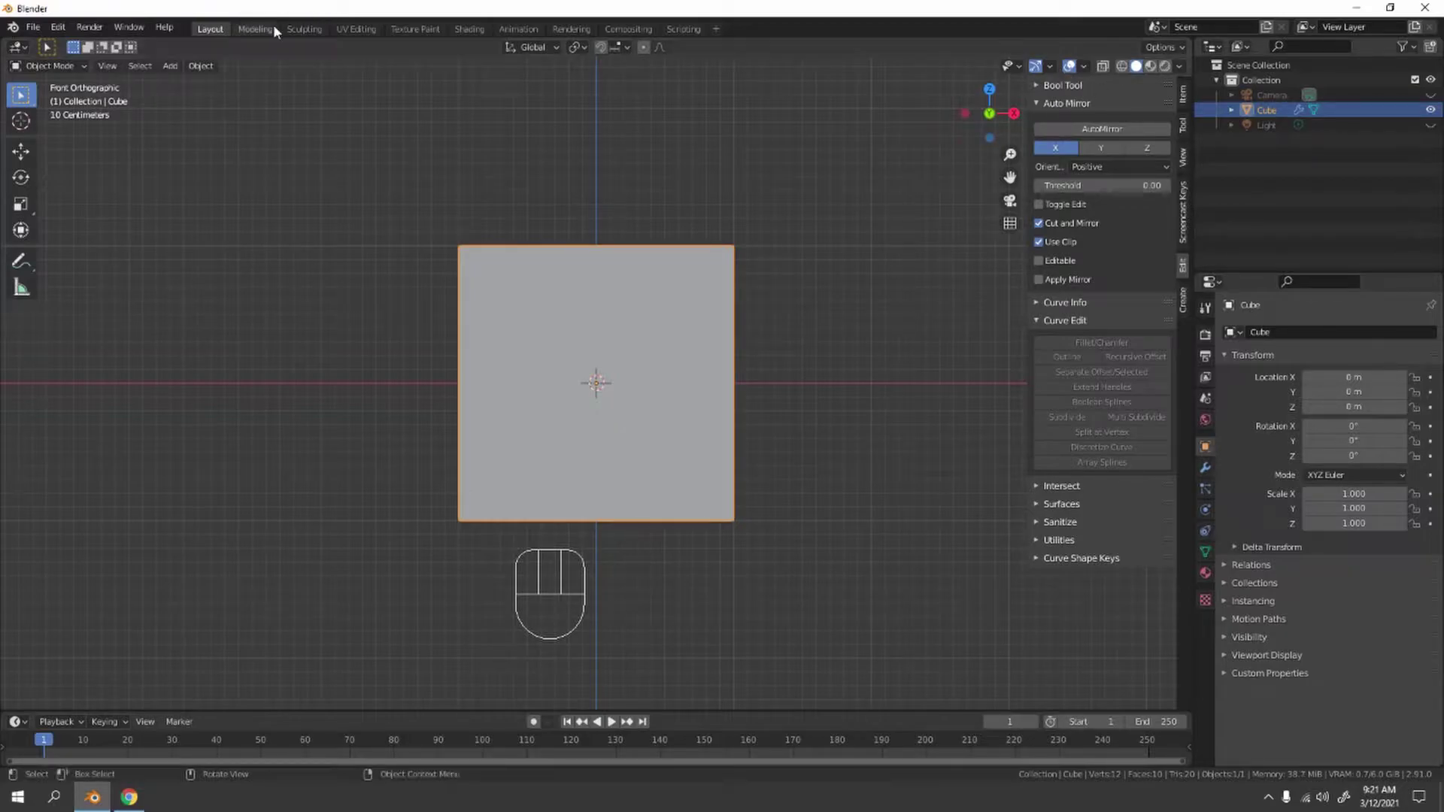
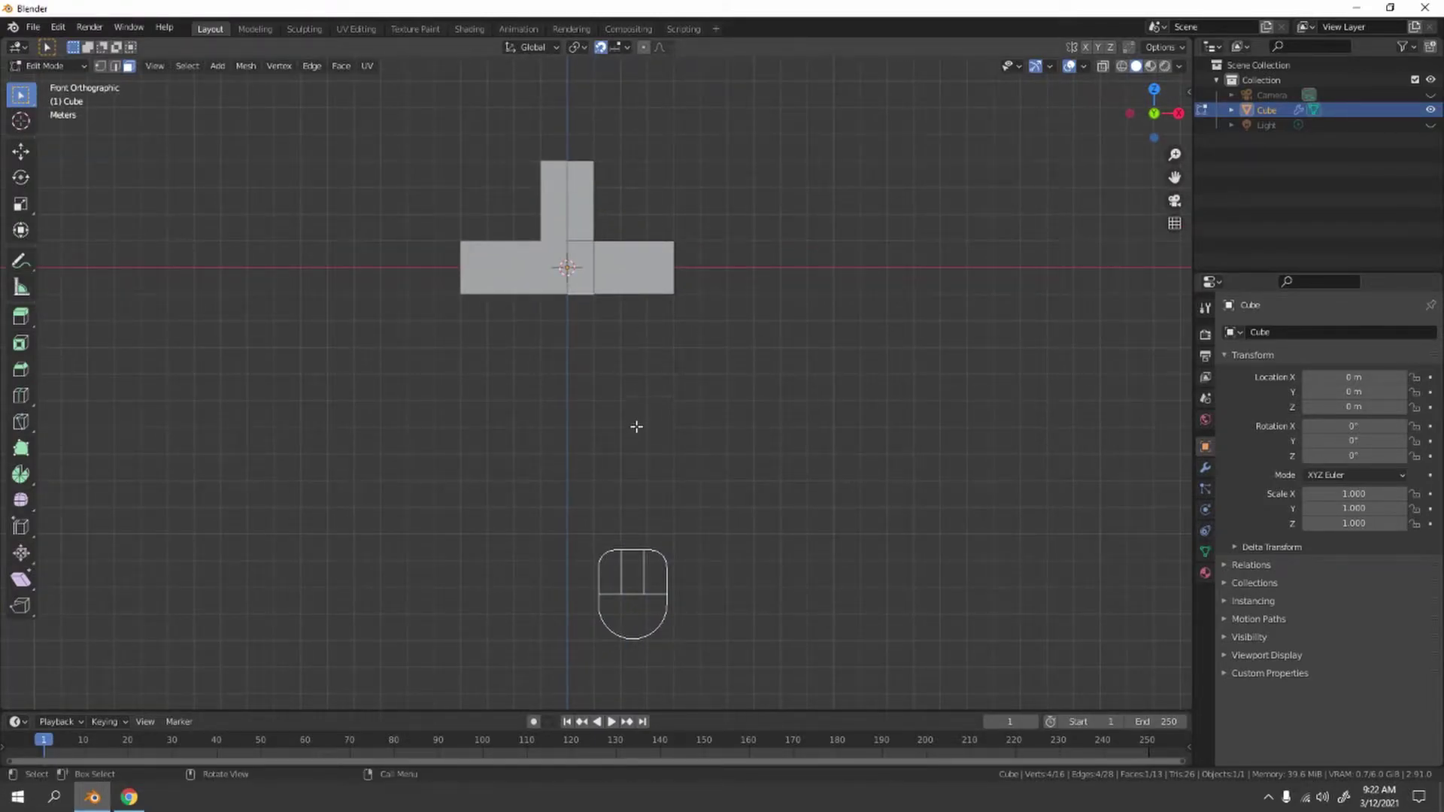
Extrude the lower arm of the mirrored cross downward.
key(e)
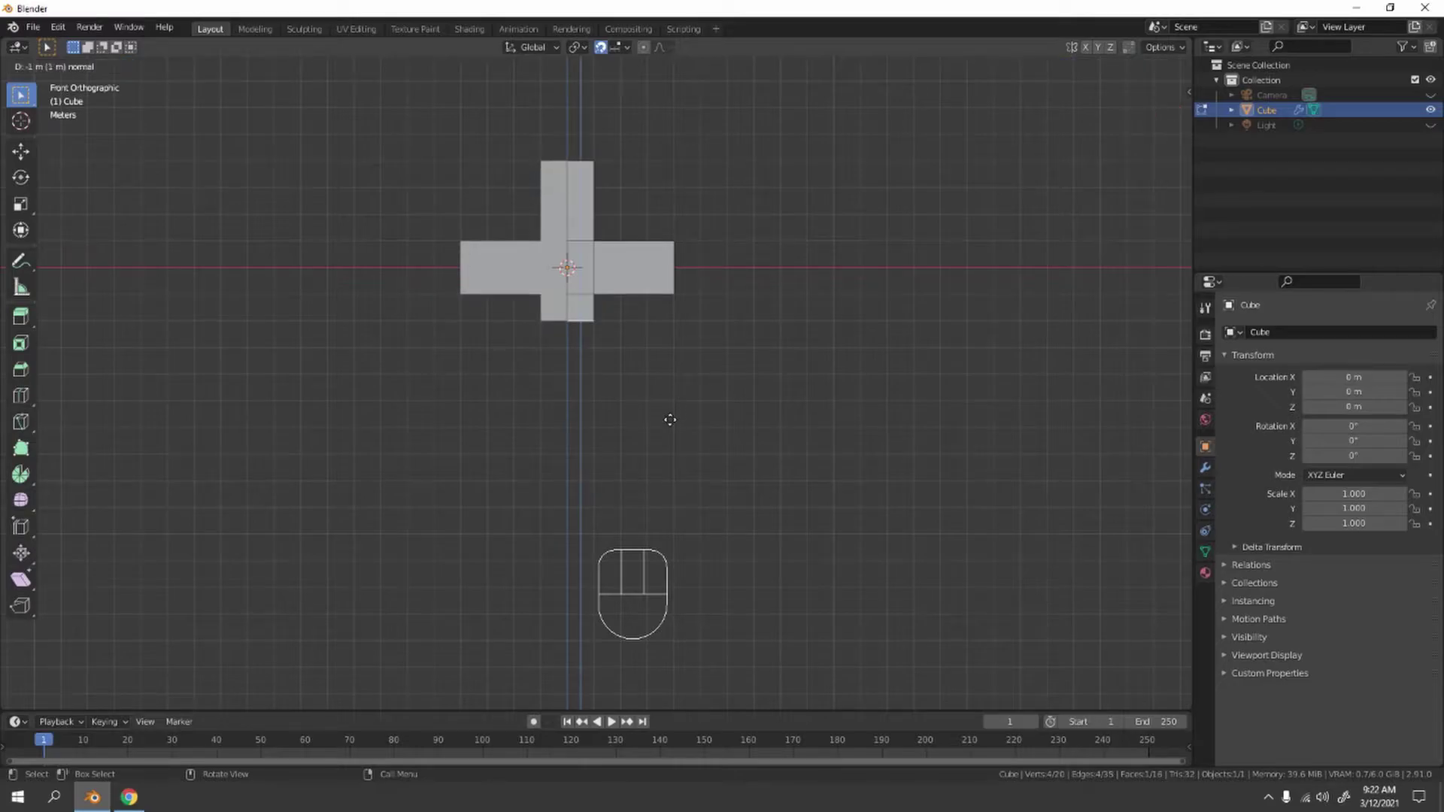
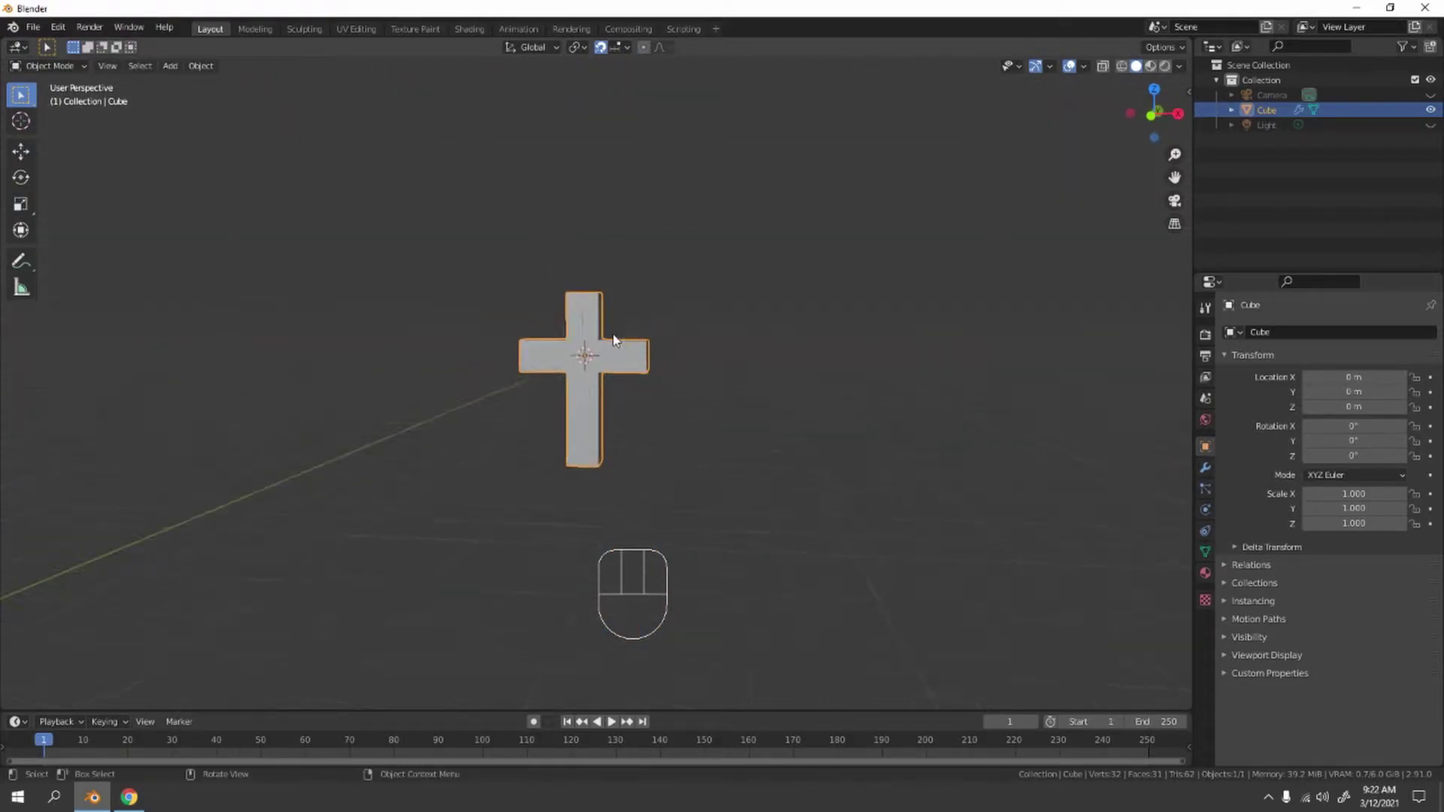
Show the cross's modifier properties with its Mirror modifier and start adding a new modifier.
drag(635, 385, 693, 352)
key(Tab)
key(Tab)
click(782, 360)
drag(782, 366, 717, 393)
click(572, 375)
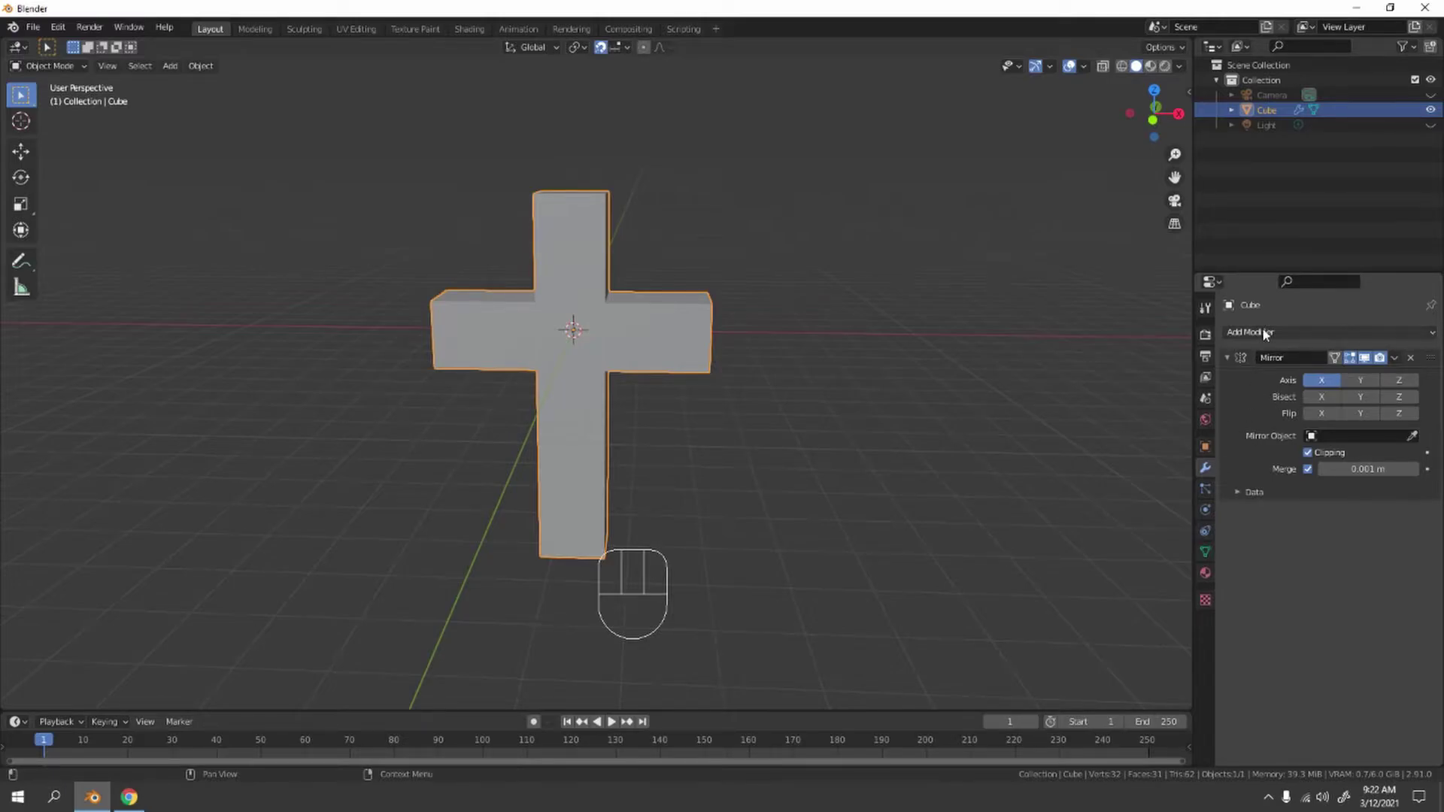
Add a Subdivision Surface modifier to the cross and raise its viewport levels to 4.
drag(1270, 337, 1193, 596)
drag(976, 445, 945, 414)
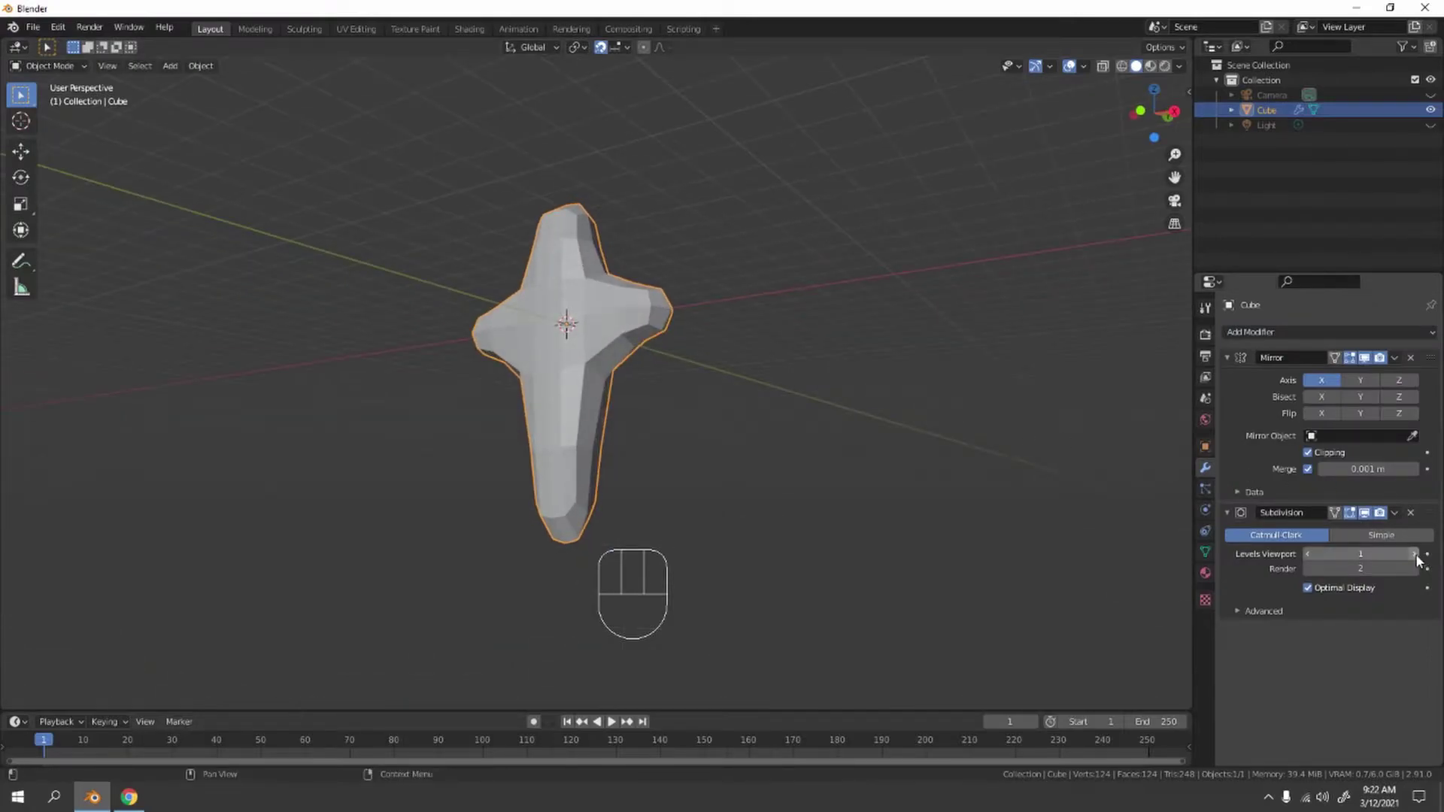
click(1421, 561)
click(1422, 561)
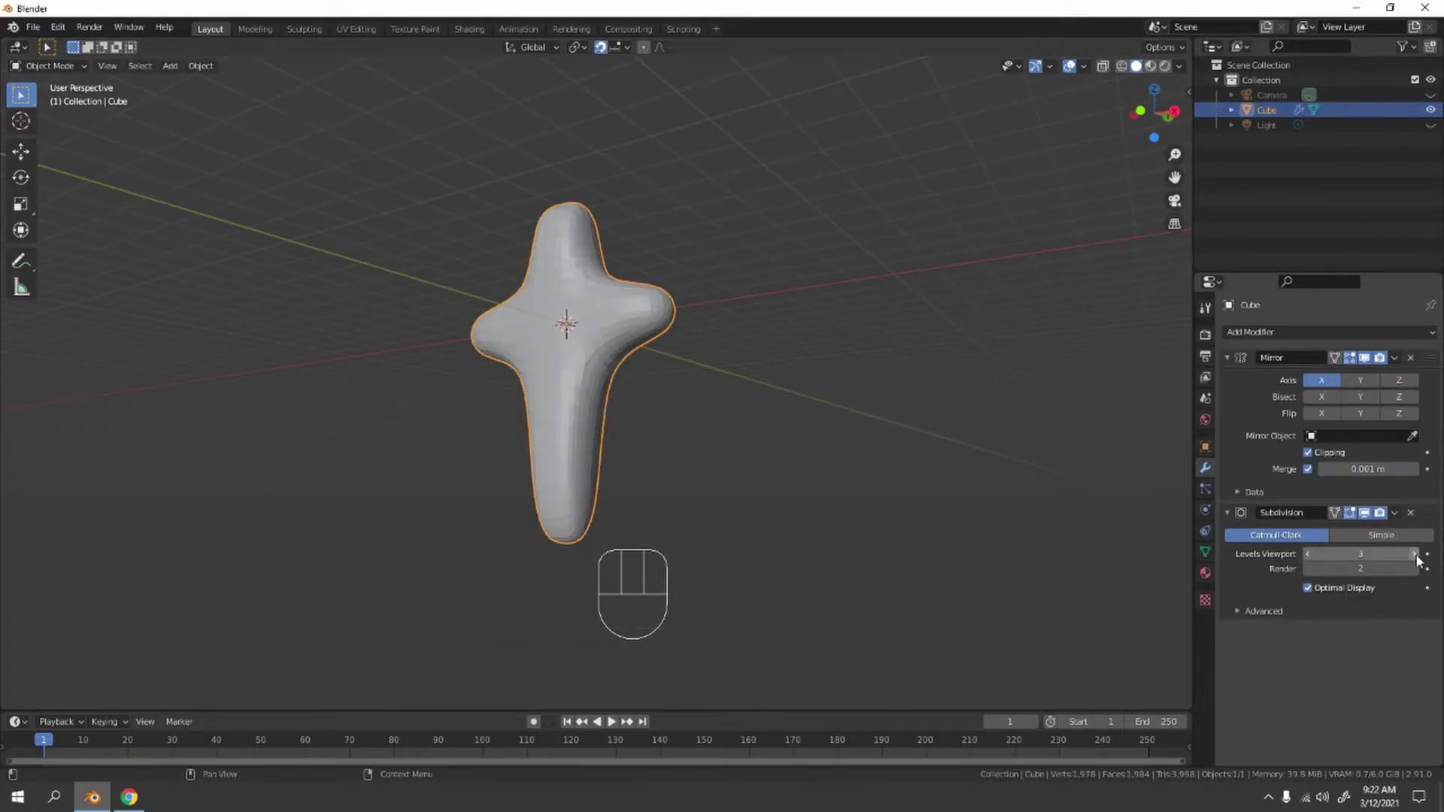
click(1422, 561)
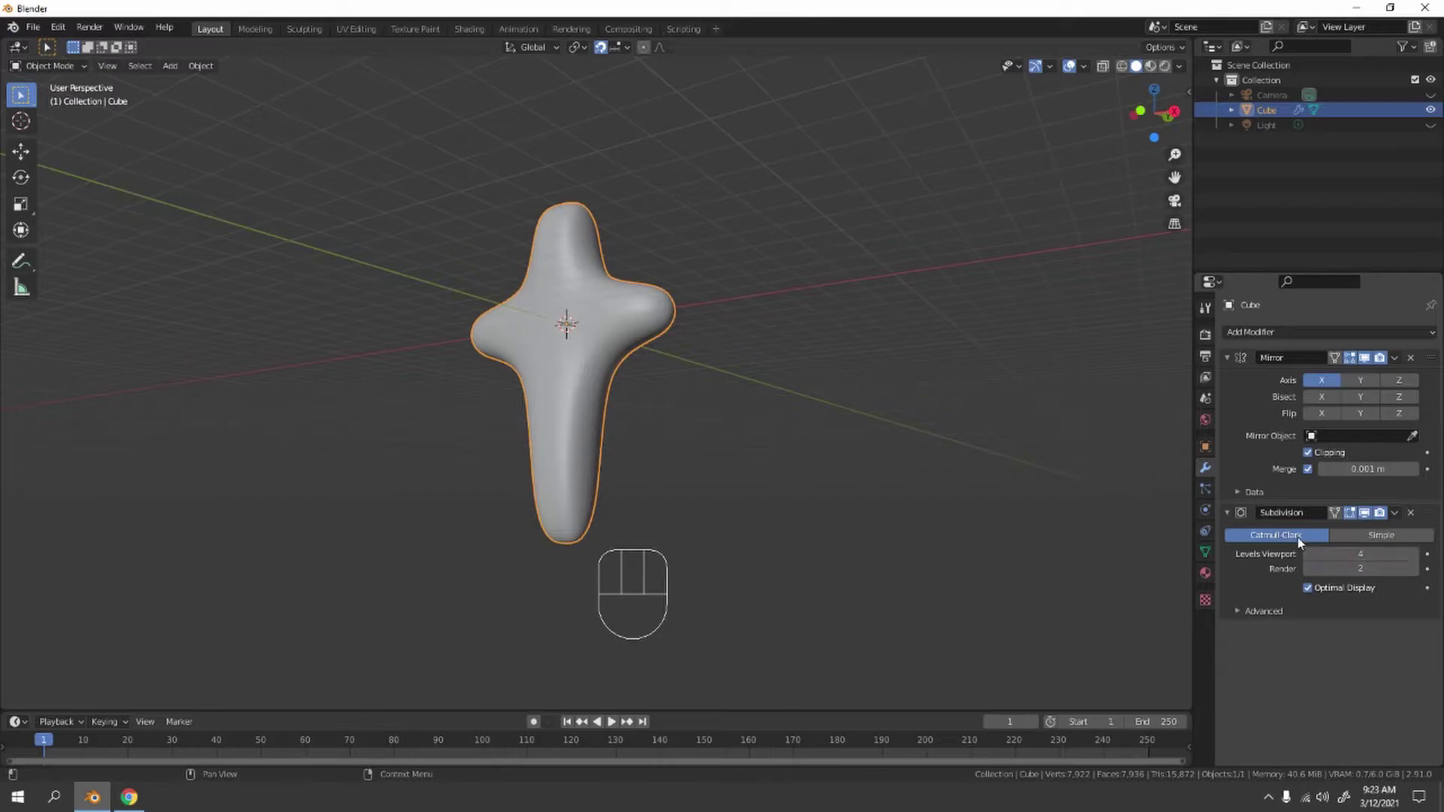
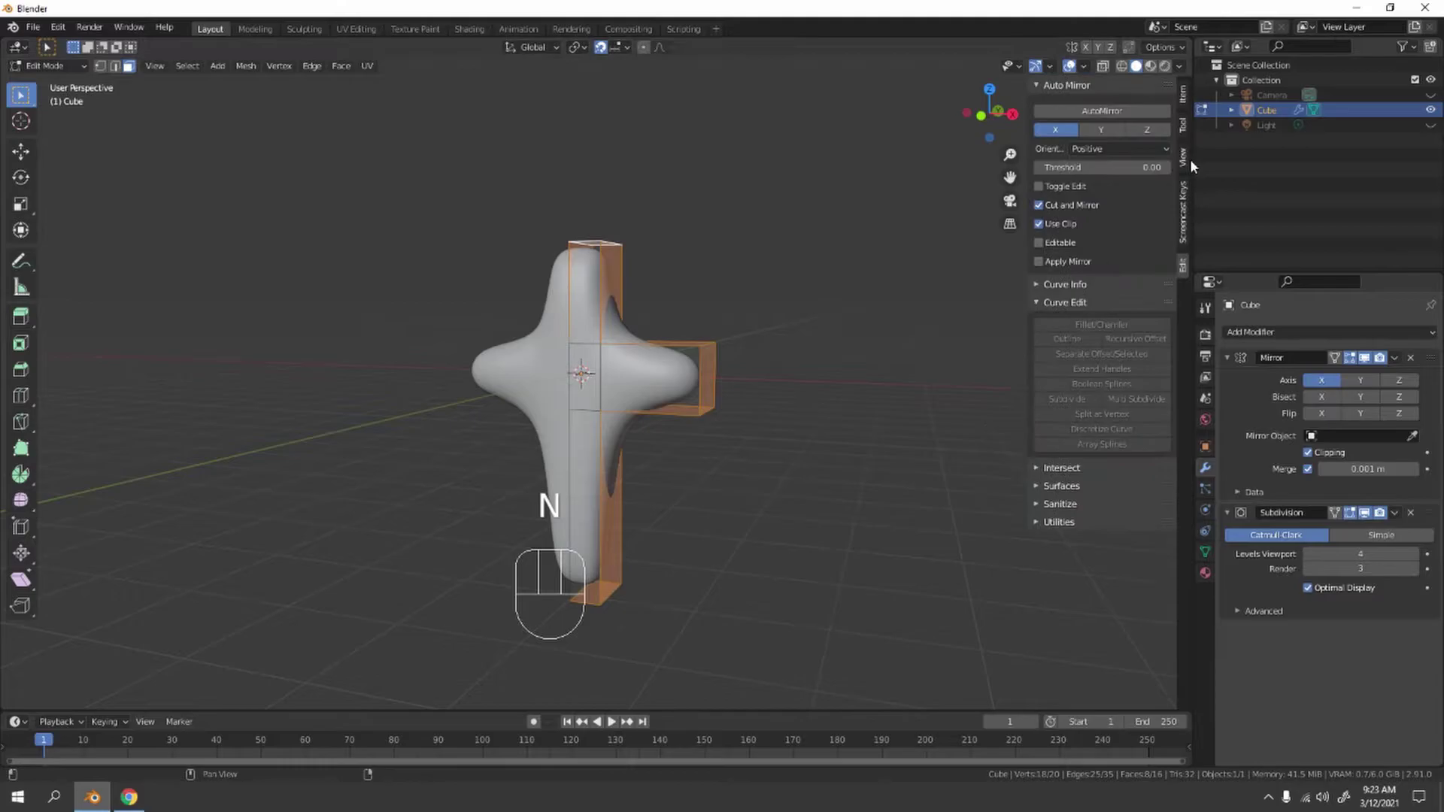
Set a Mean Crease on the selected arm edges so the cross stays boxy with rounded corners.
click(1188, 107)
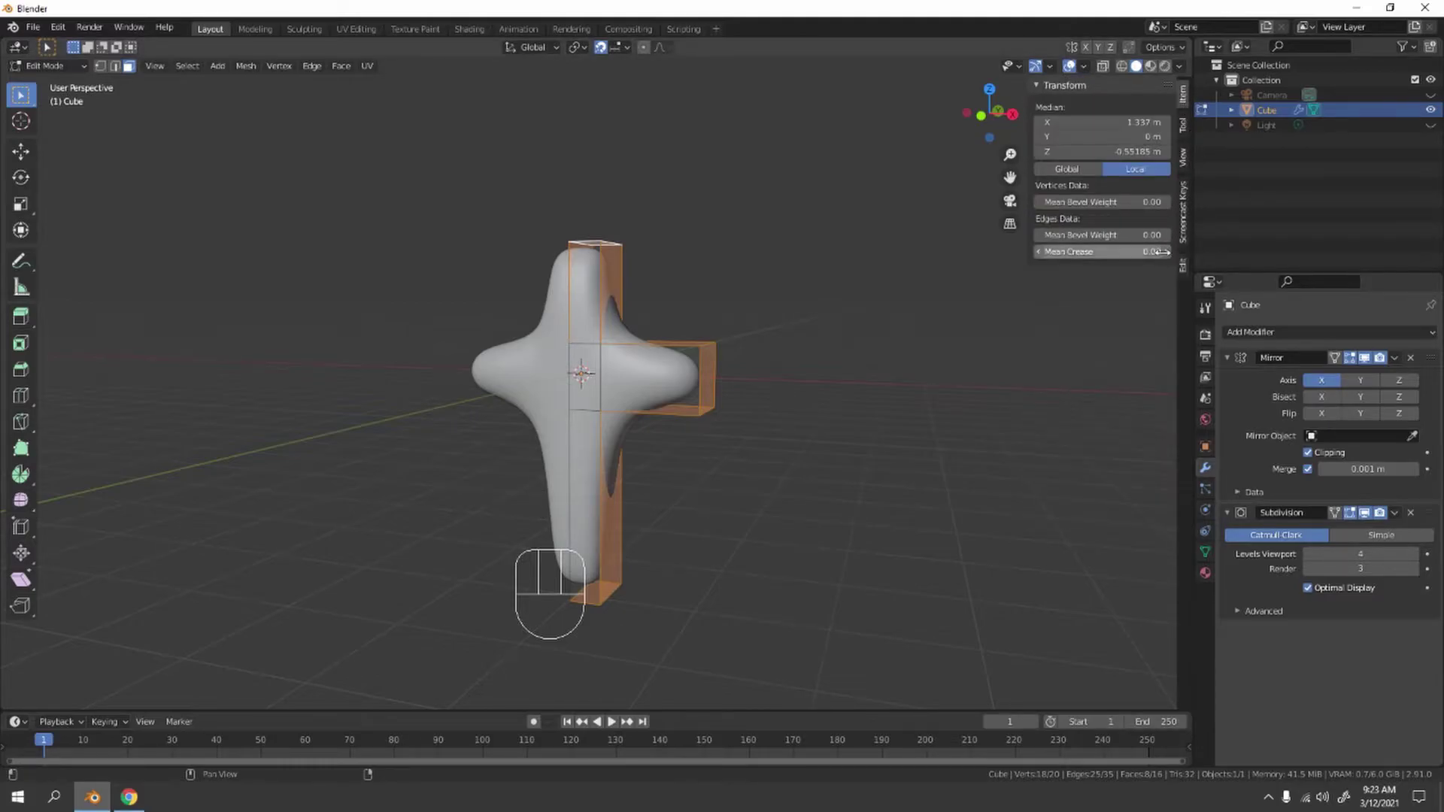
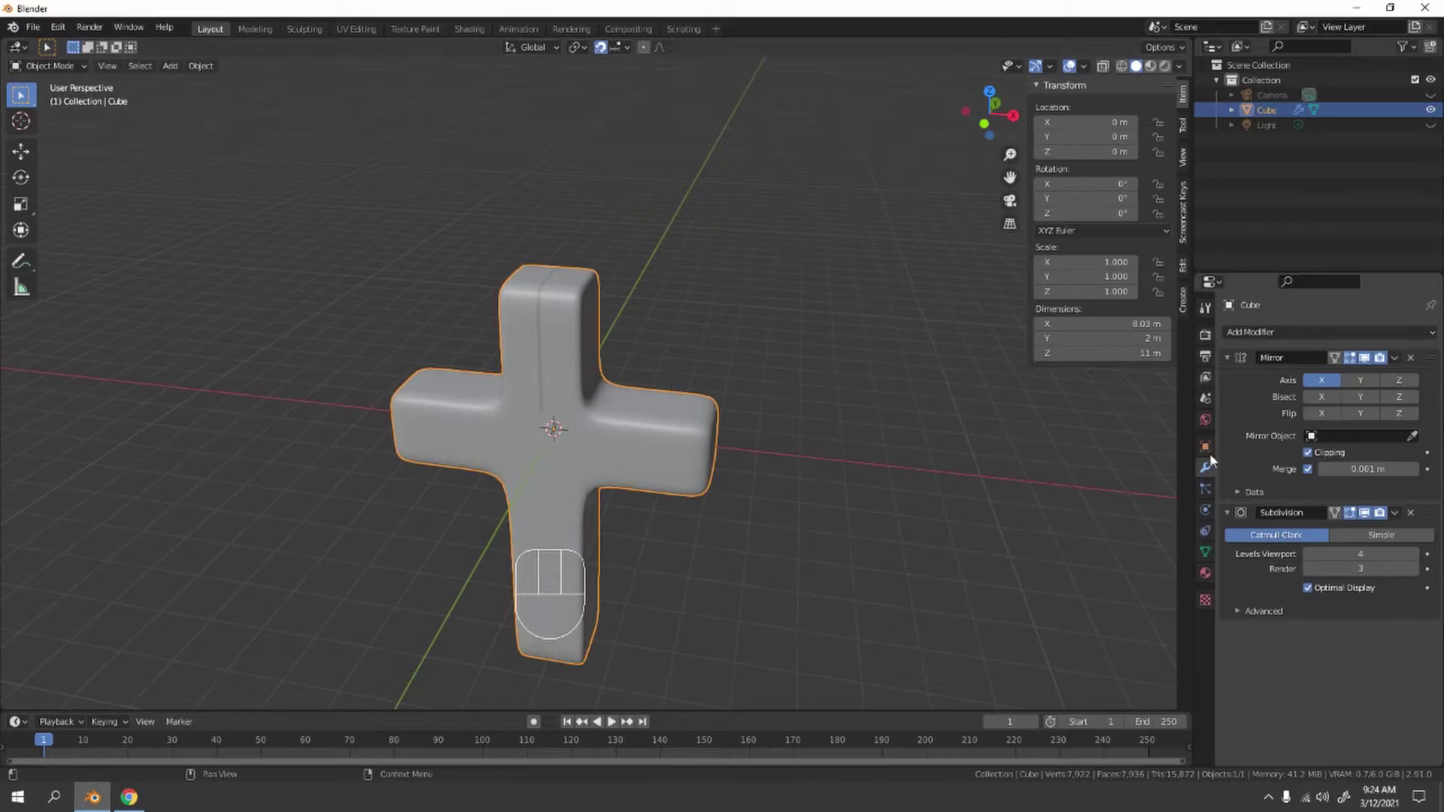
drag(584, 384, 579, 355)
Orbit the creased cross to inspect it from below, the side and the top arm.
middle_click(591, 363)
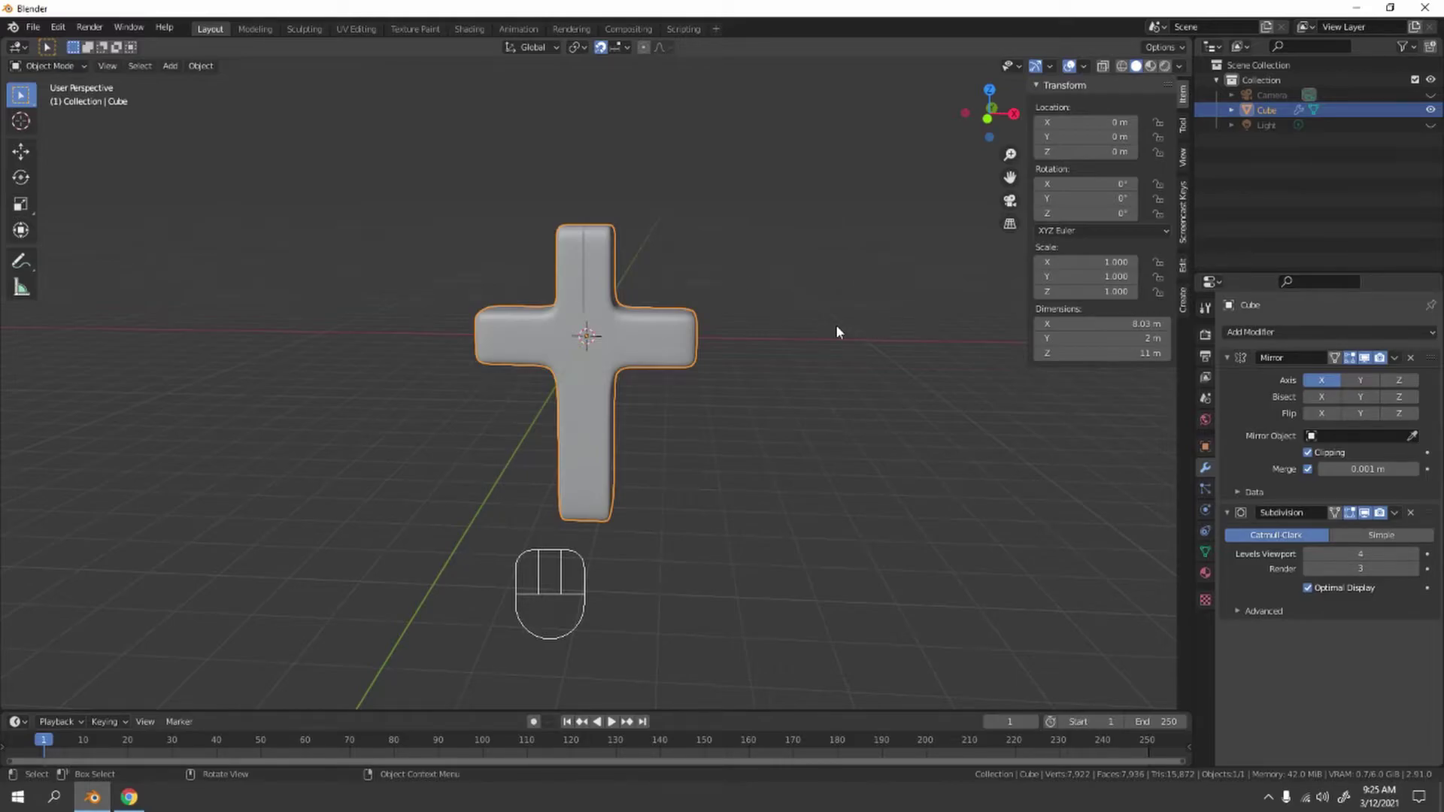
drag(836, 334, 812, 321)
drag(736, 318, 744, 342)
drag(733, 357, 733, 411)
drag(701, 392, 699, 366)
drag(702, 392, 730, 427)
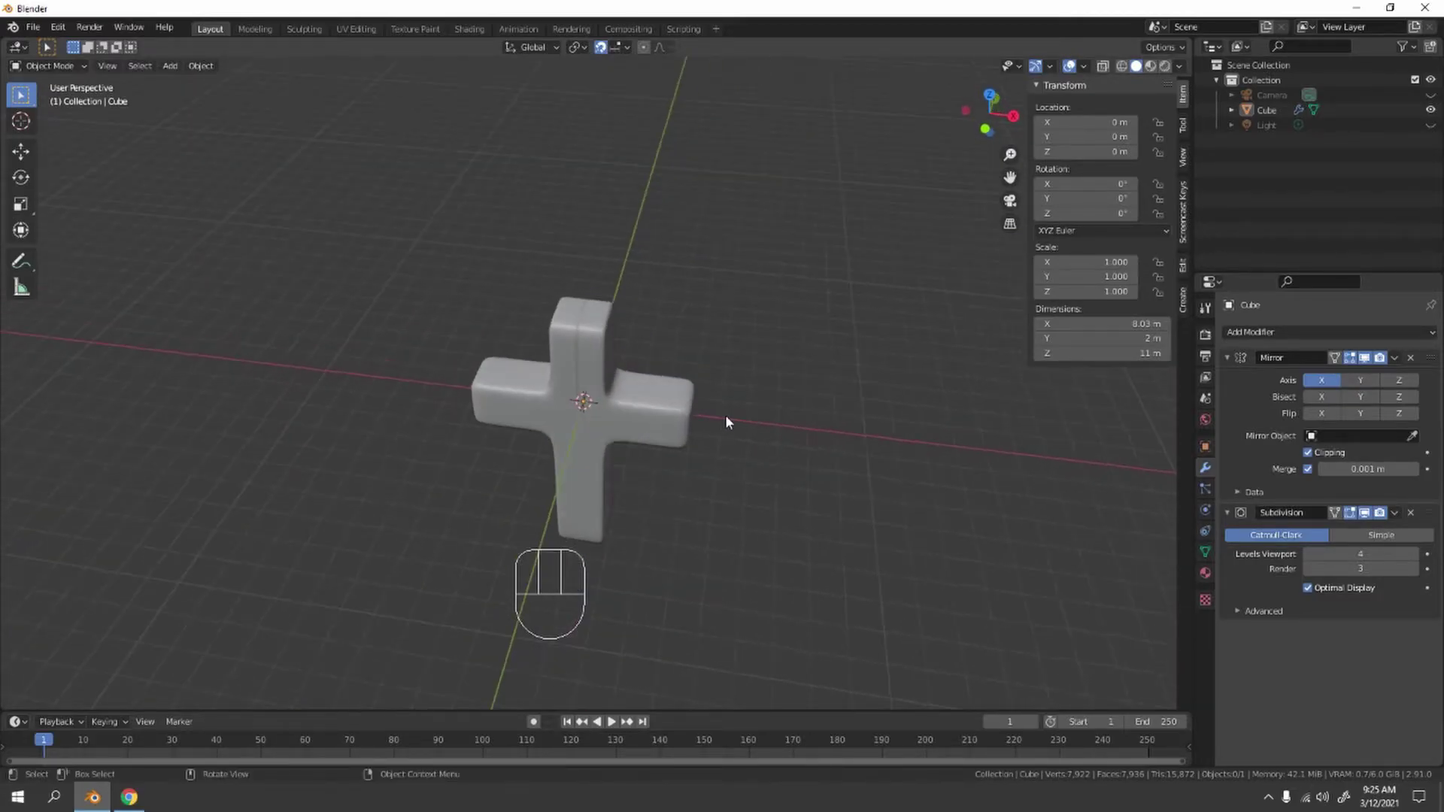
drag(728, 419, 730, 370)
middle_click(730, 351)
drag(728, 308, 710, 279)
middle_click(702, 284)
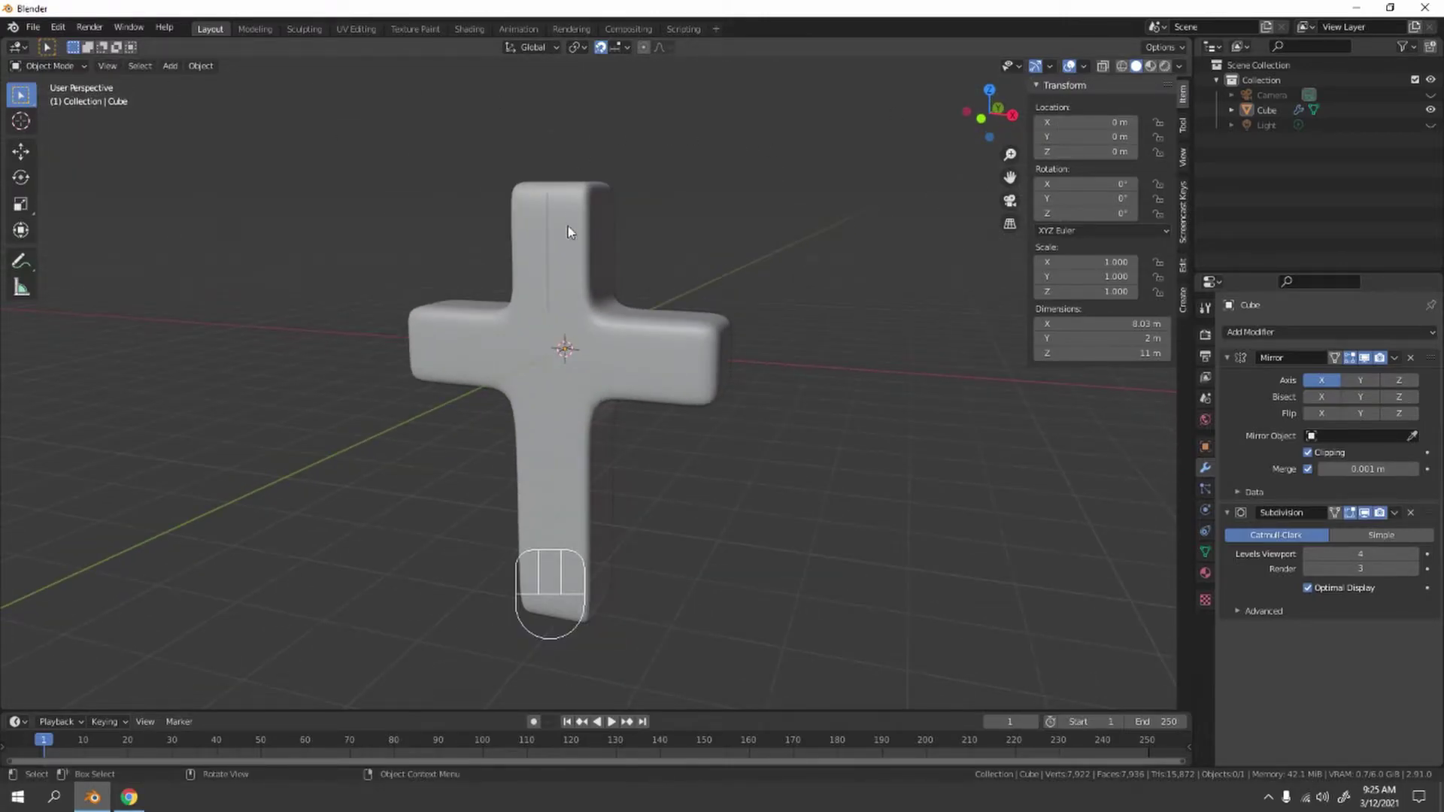
drag(578, 281, 600, 320)
middle_click(603, 253)
drag(595, 302, 568, 295)
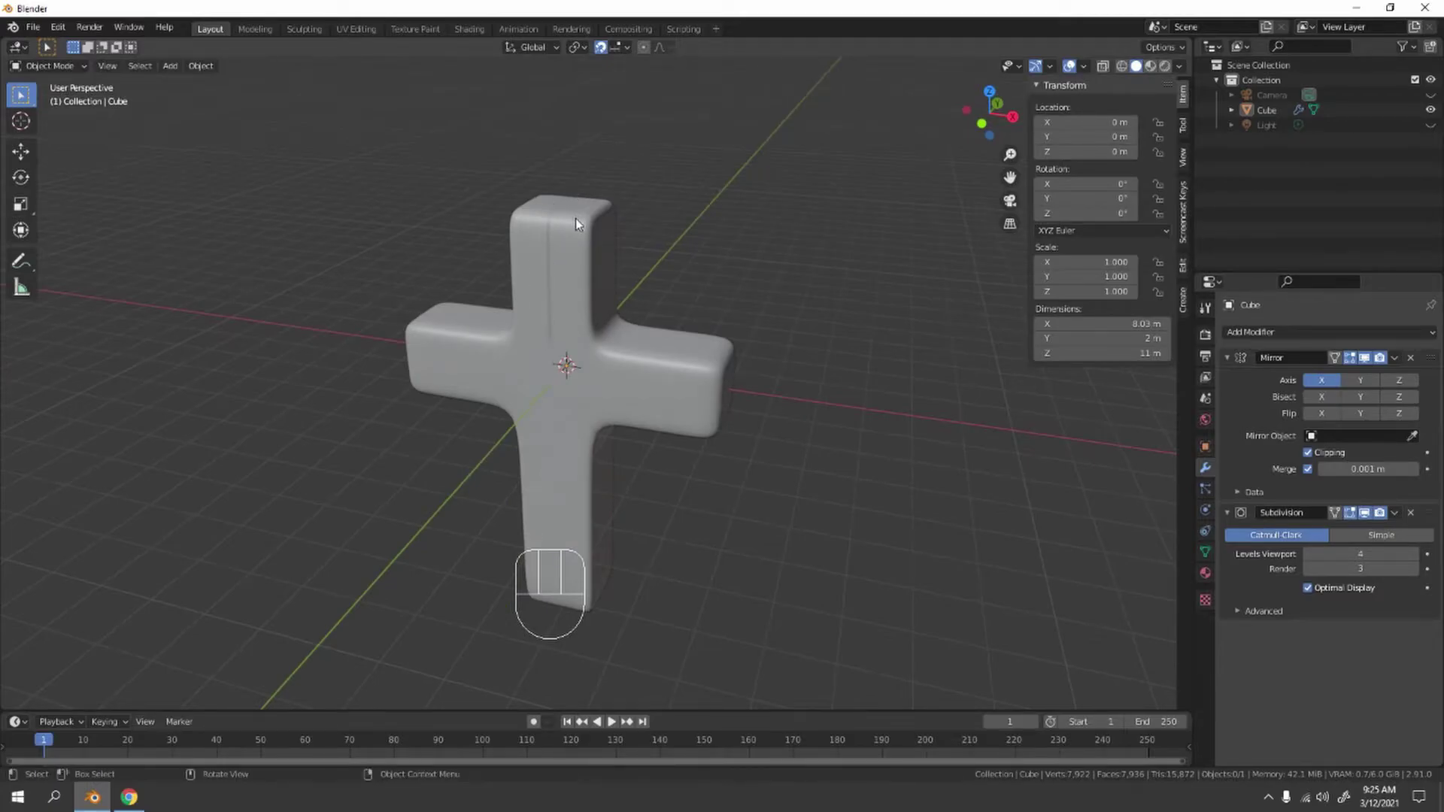
Enter edit mode and bring up deletion options for the face on the mirror centre line.
key(Tab)
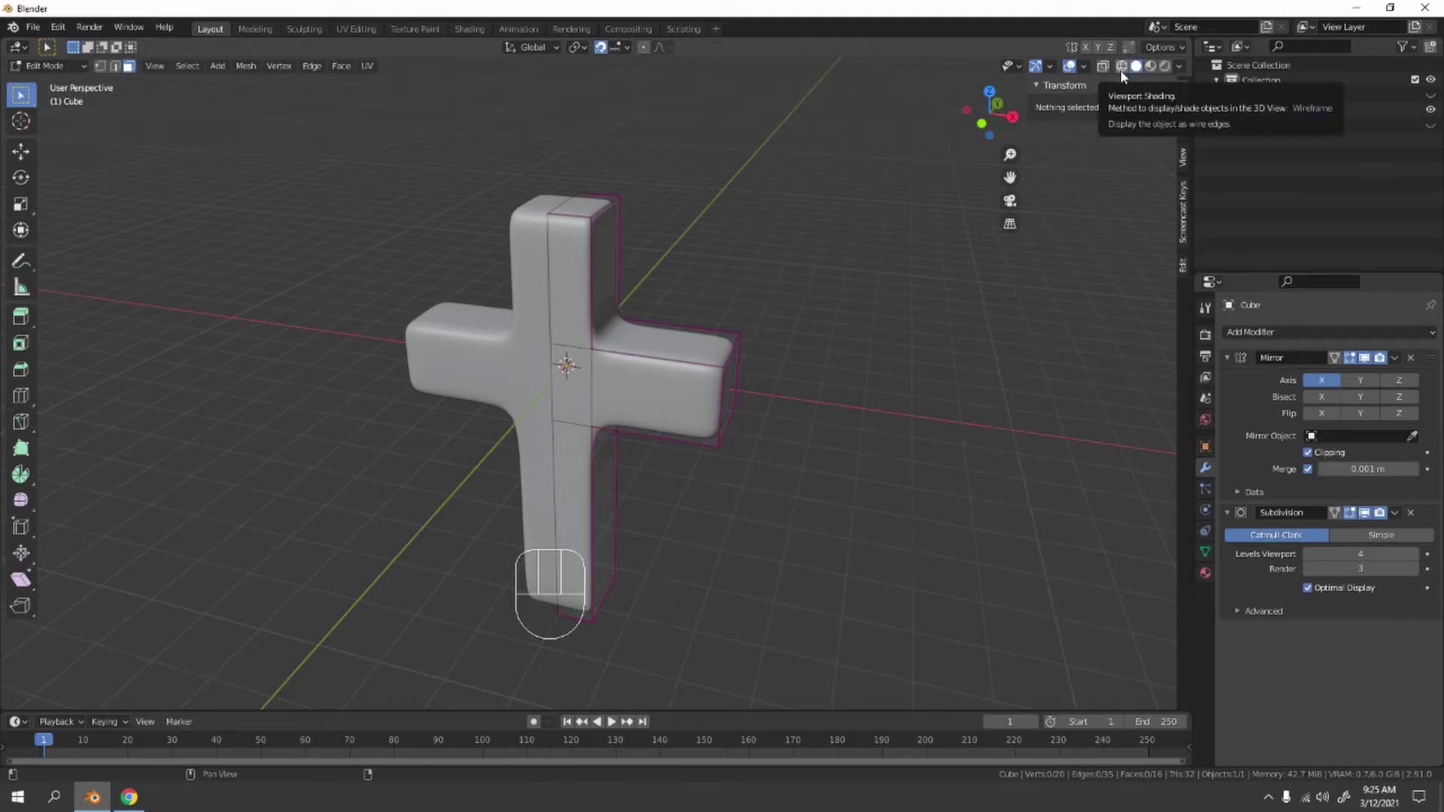
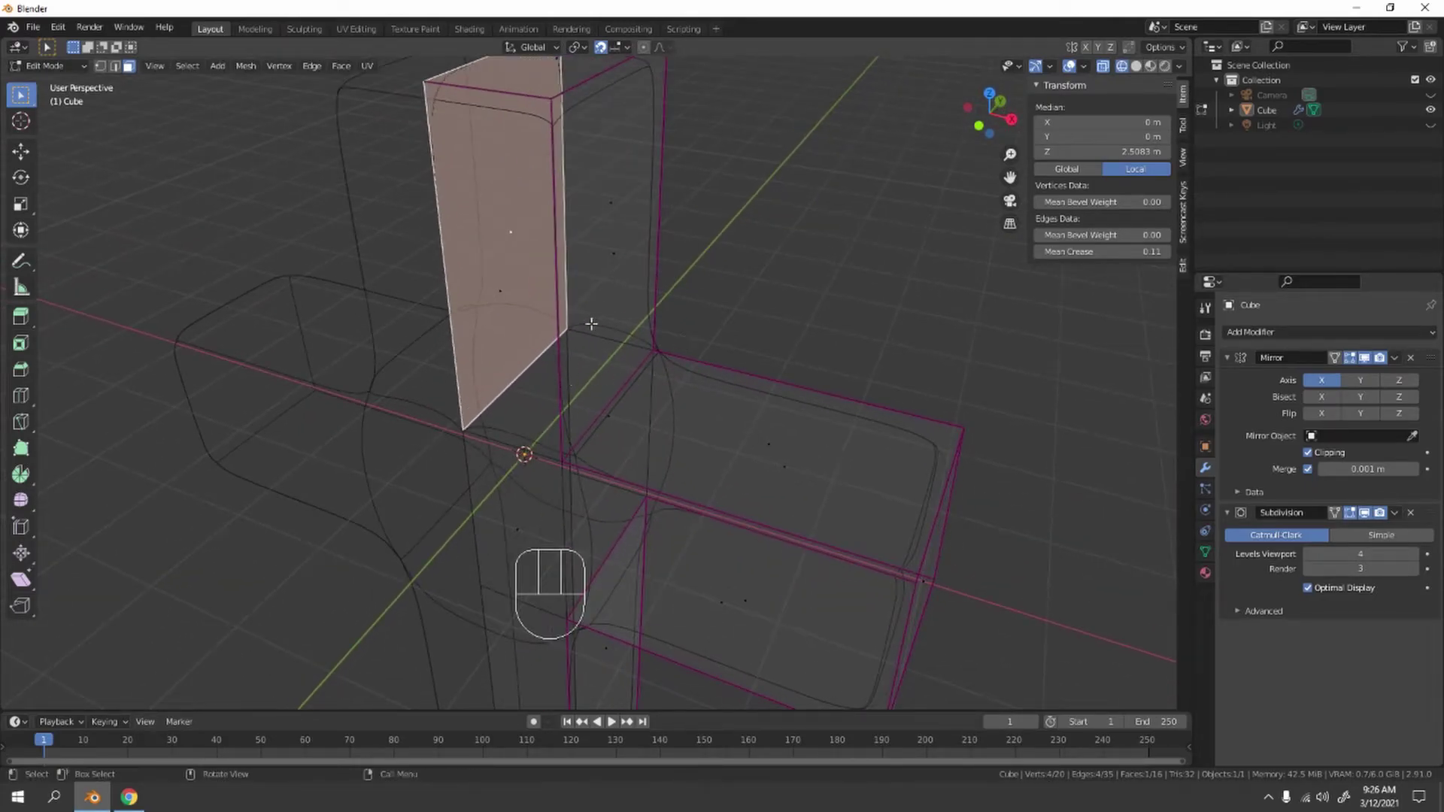
key(Delete)
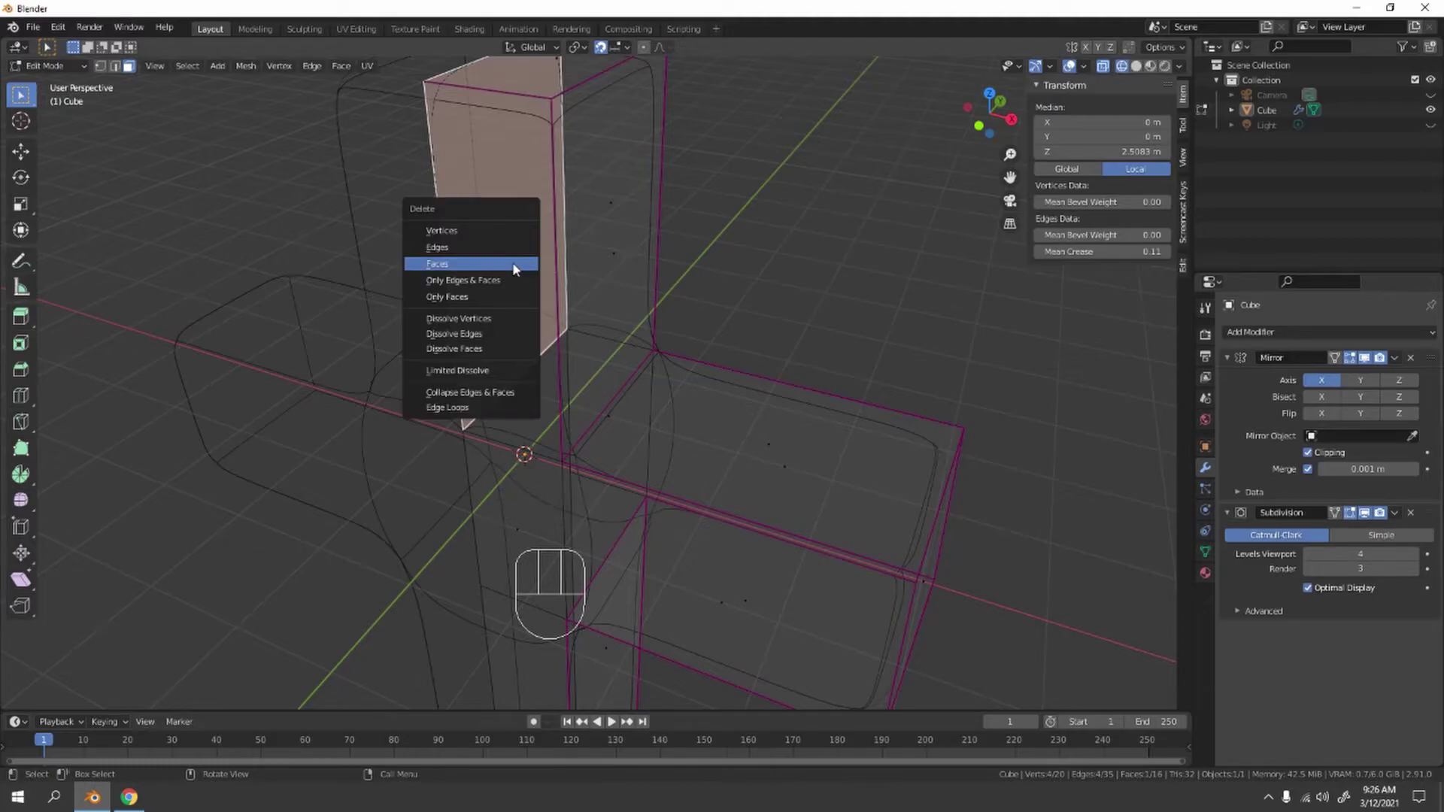
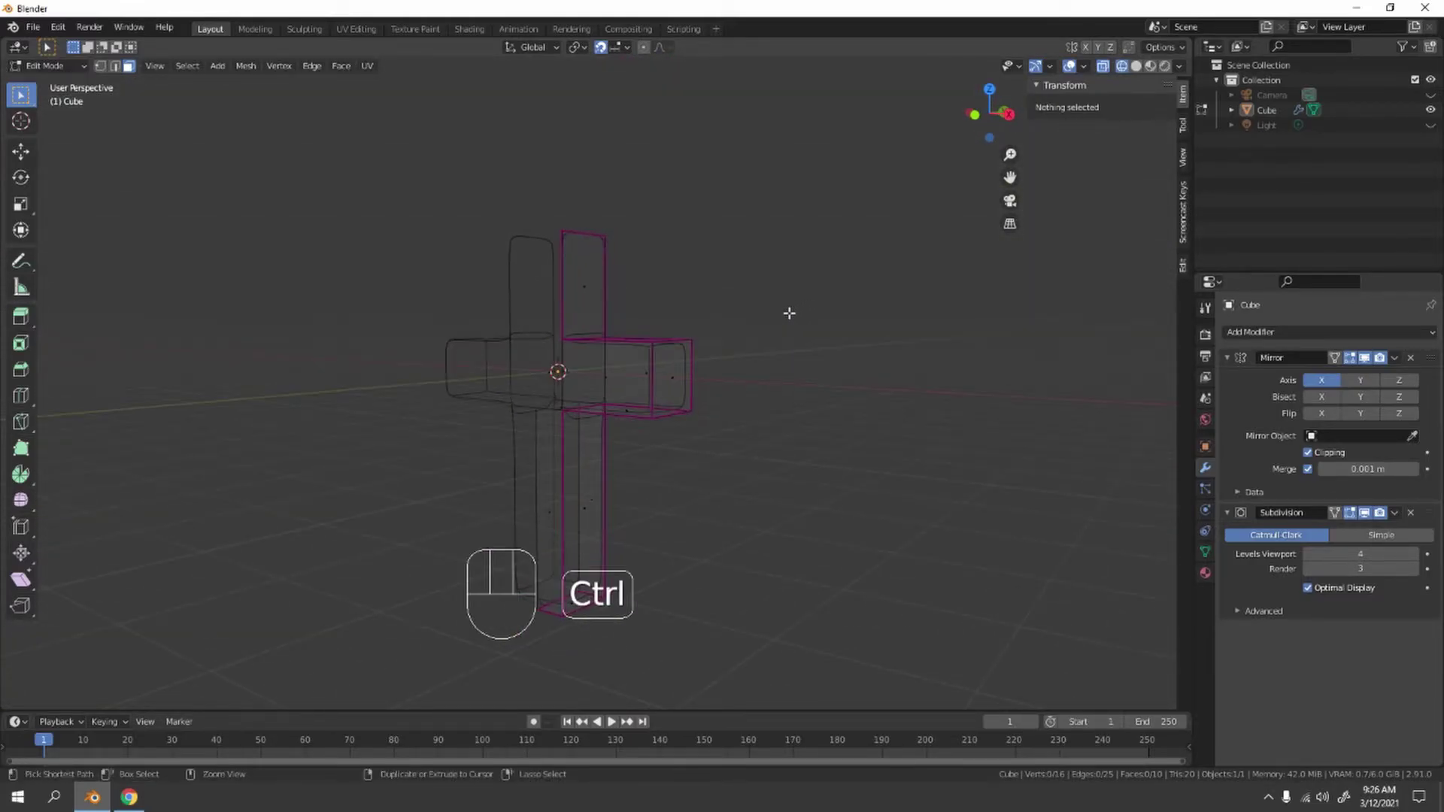
Undo, finish the face deletion and return to object mode with solid shading.
key(ctrl+z)
key(Delete)
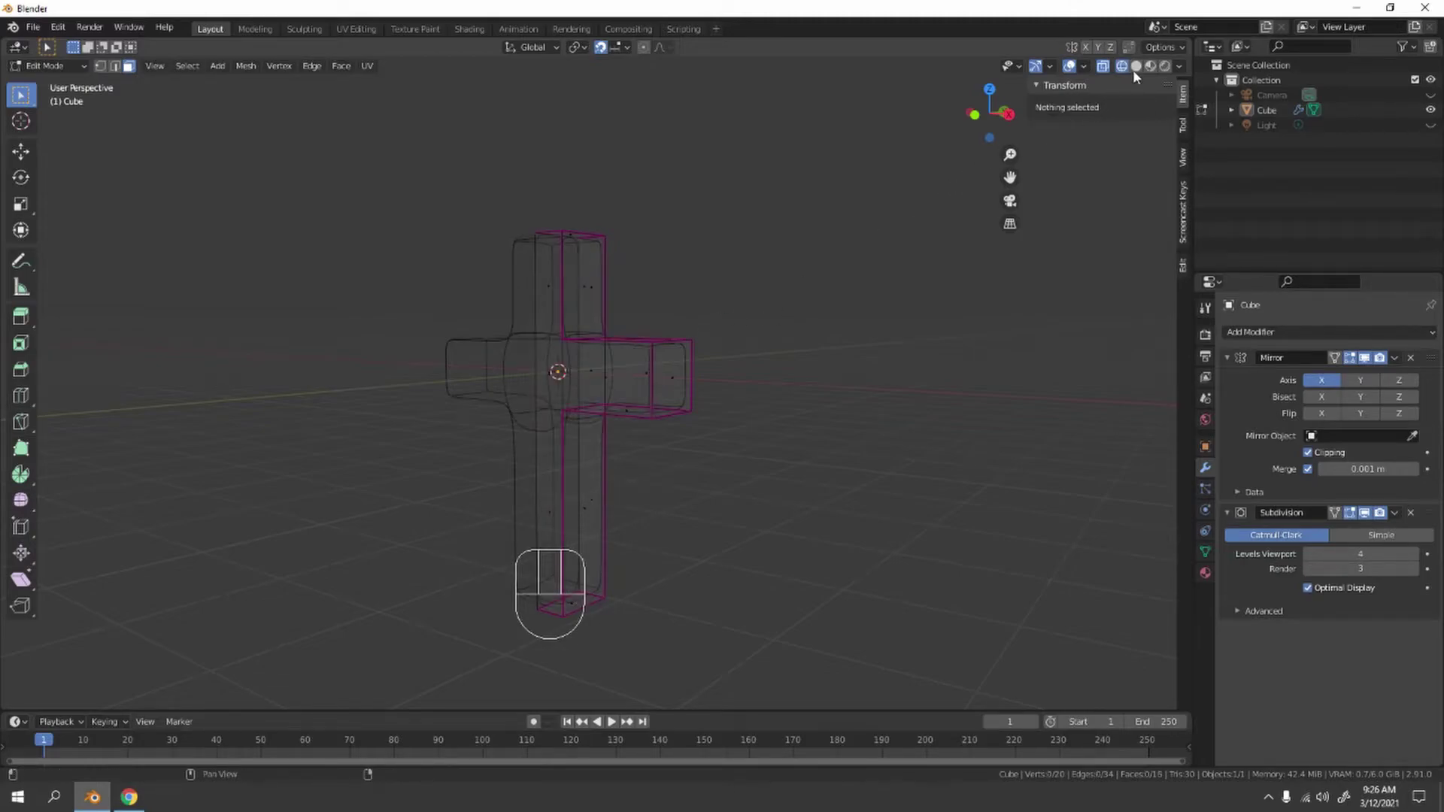
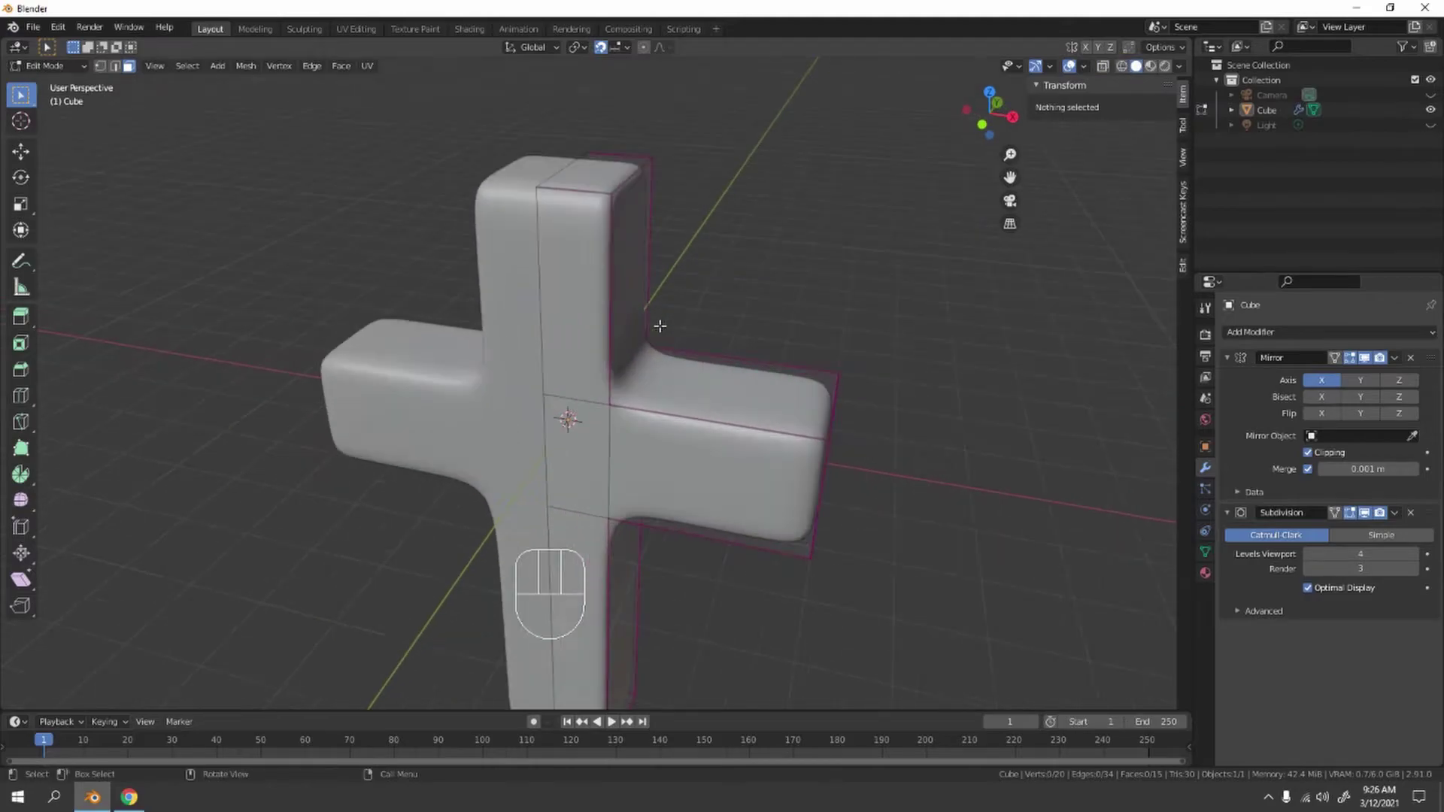
key(Tab)
Orbit the seamless cross, select it and bring up its context options.
drag(558, 336, 700, 336)
drag(700, 337, 605, 305)
middle_click(505, 318)
middle_click(502, 320)
drag(509, 318, 541, 318)
click(541, 318)
right_click(544, 315)
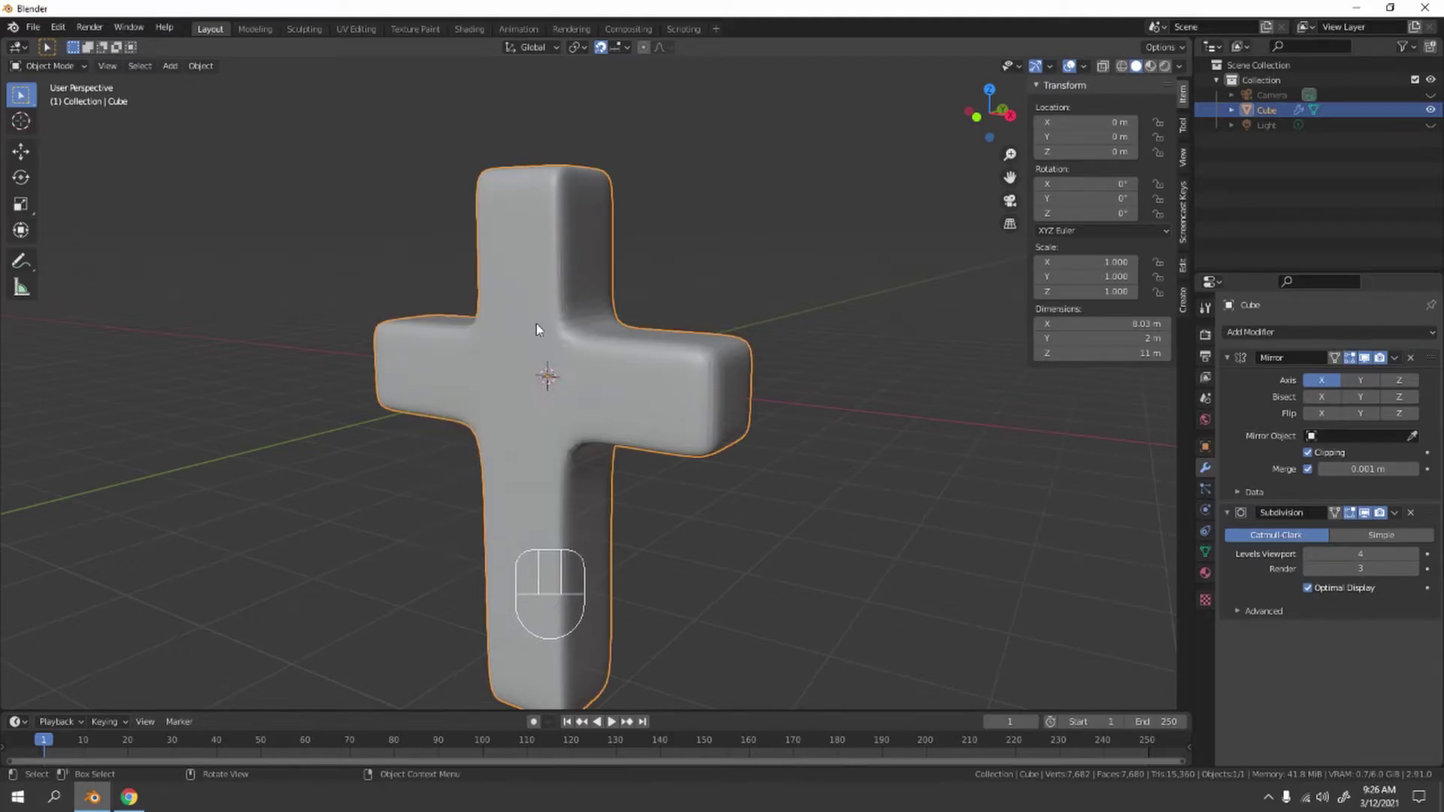
Set the cross to smooth shading and orbit to a straight-on front view of its side arms.
click(790, 187)
drag(584, 289, 615, 286)
drag(610, 284, 594, 268)
drag(618, 269, 711, 261)
drag(653, 242, 631, 221)
drag(676, 247, 637, 231)
drag(695, 326, 668, 339)
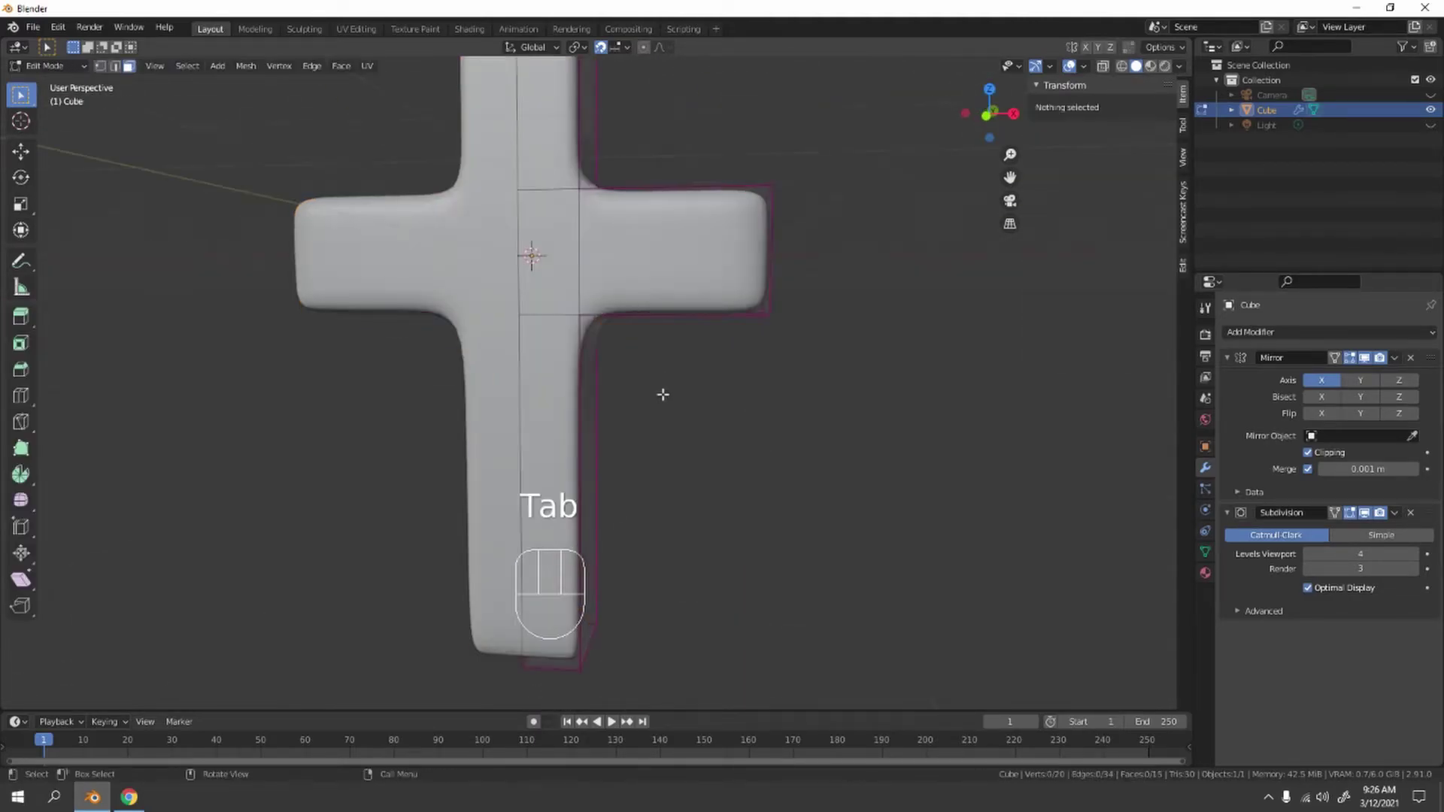
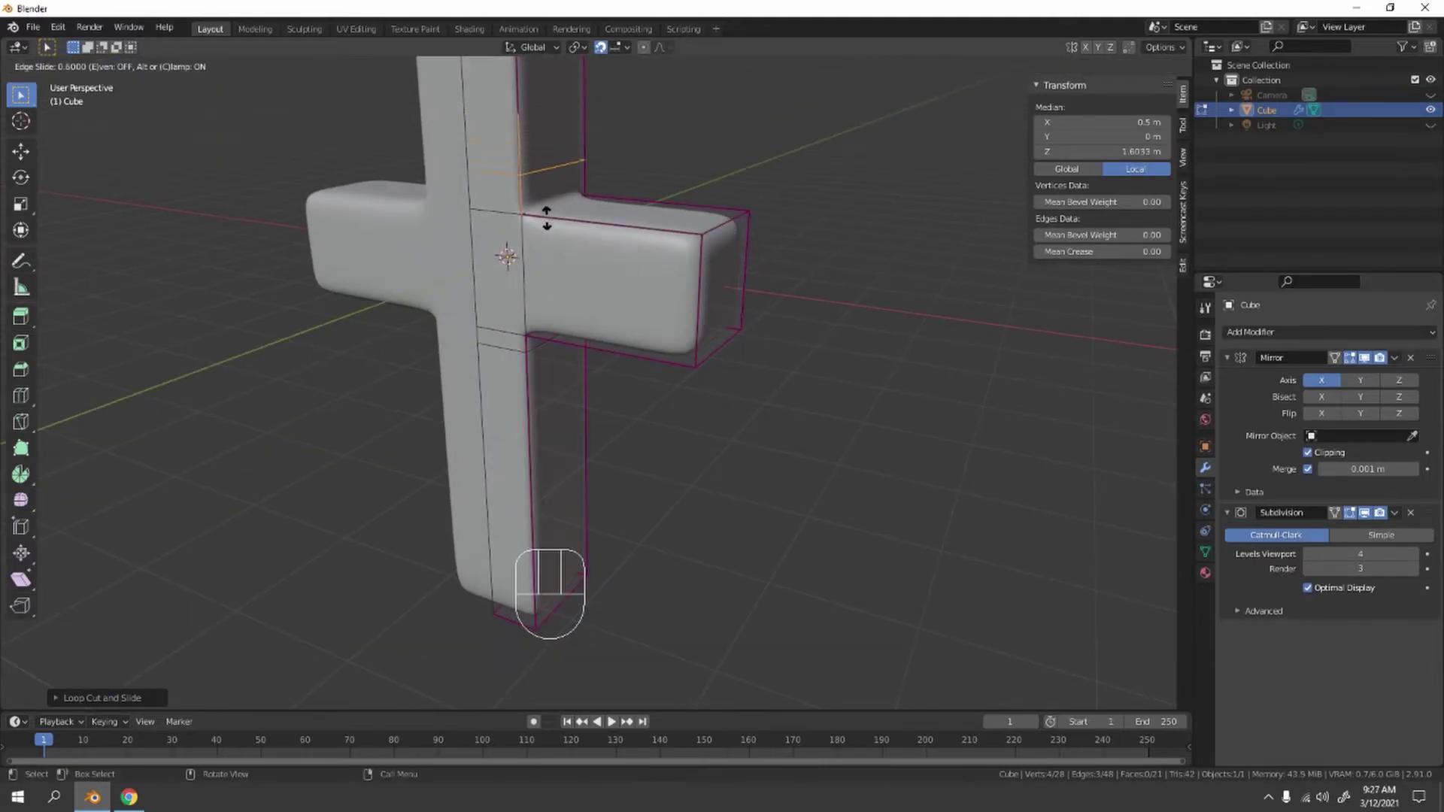
Insert an edge loop across the cross's side arm near the centre to tighten the corner.
key(ctrl+r)
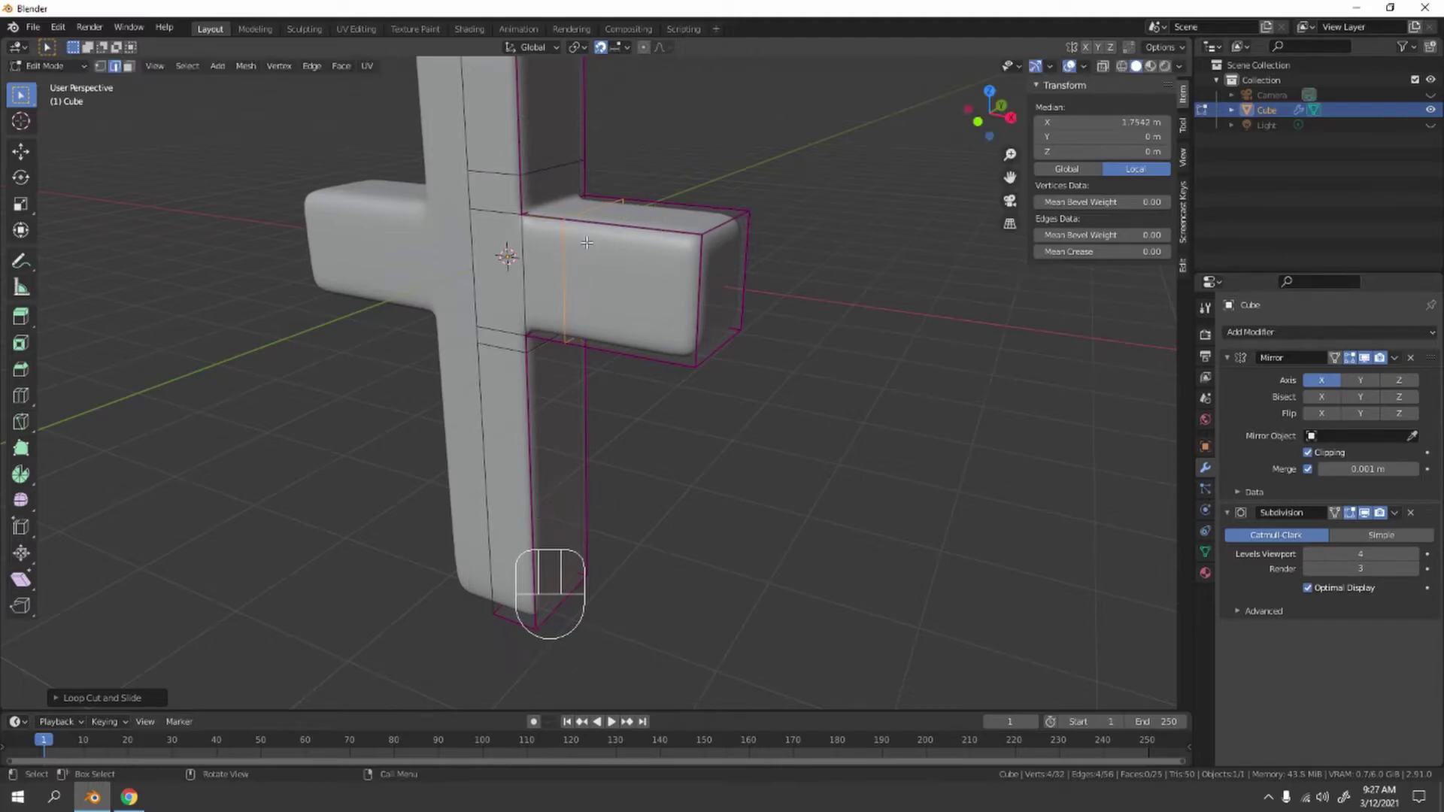
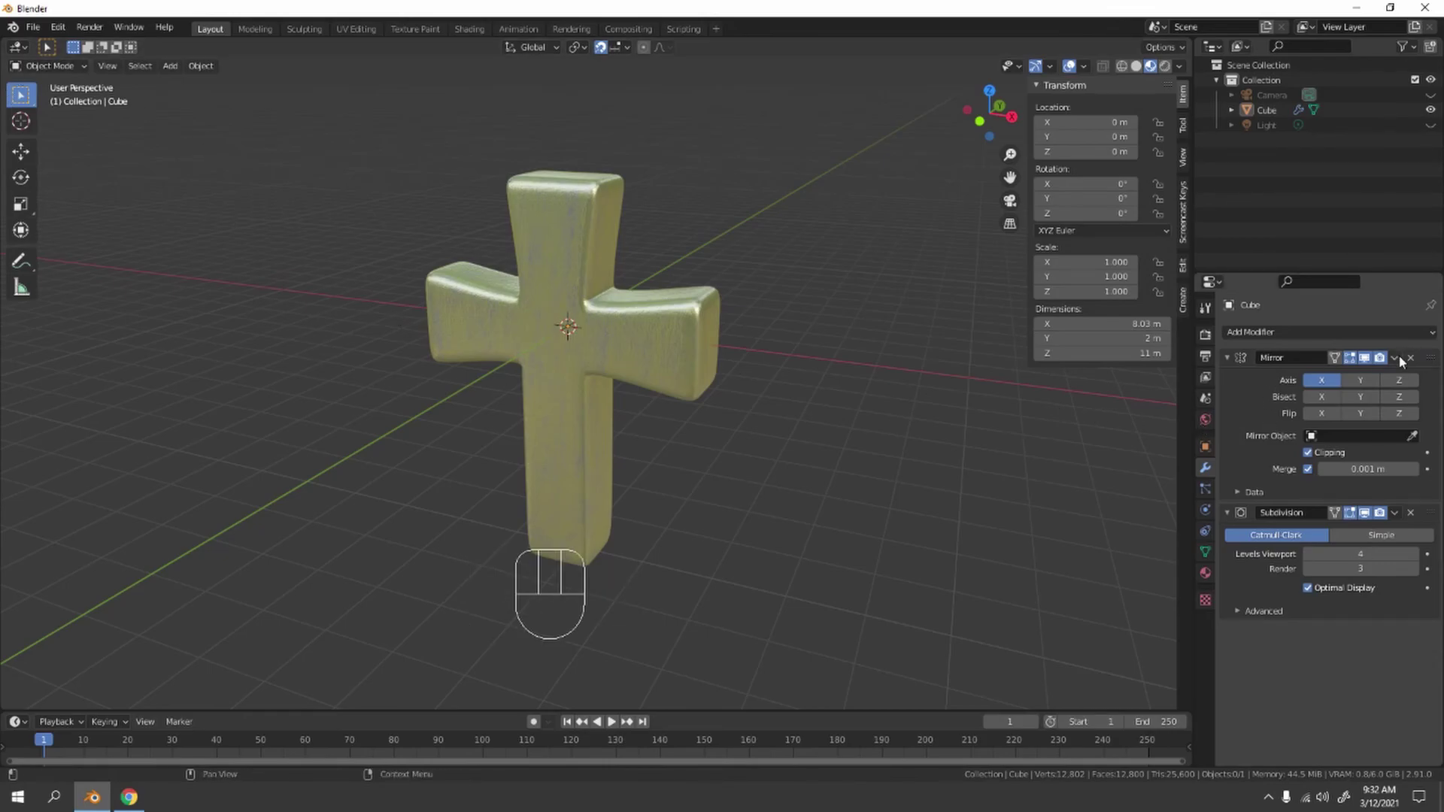
Apply the Mirror and Subdivision modifiers into a single dense mesh and turn snapping off.
click(518, 301)
drag(1399, 355, 1399, 382)
click(685, 377)
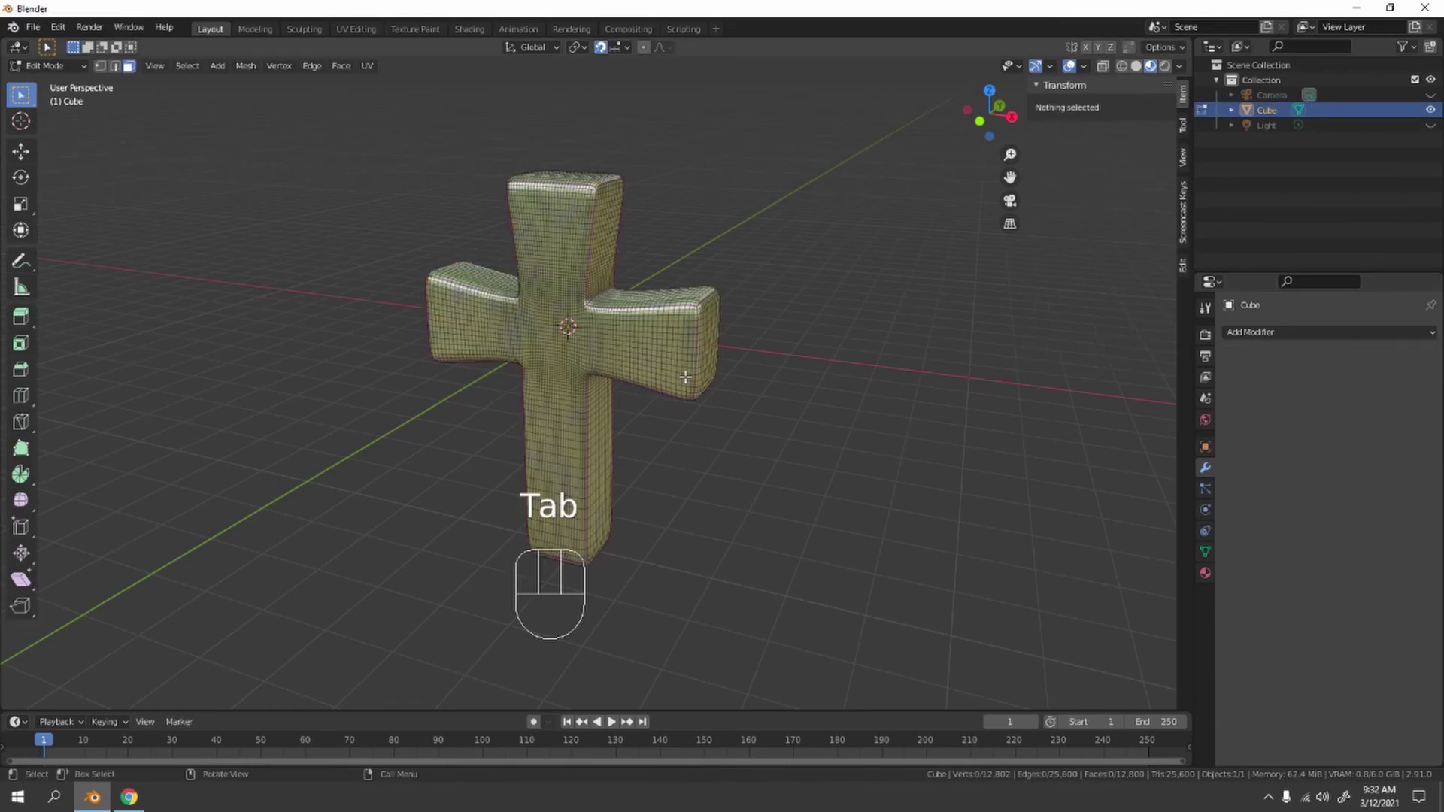
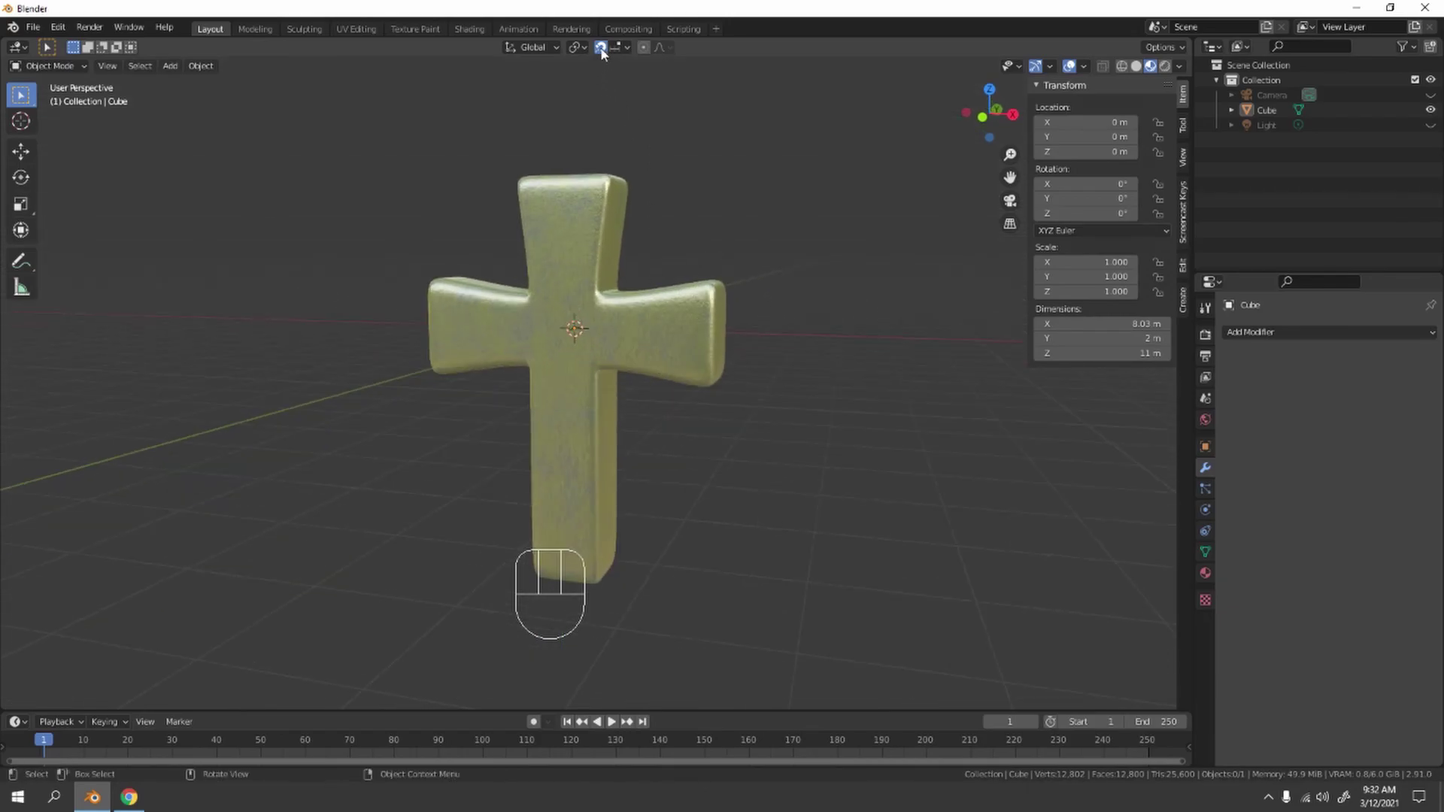
click(607, 53)
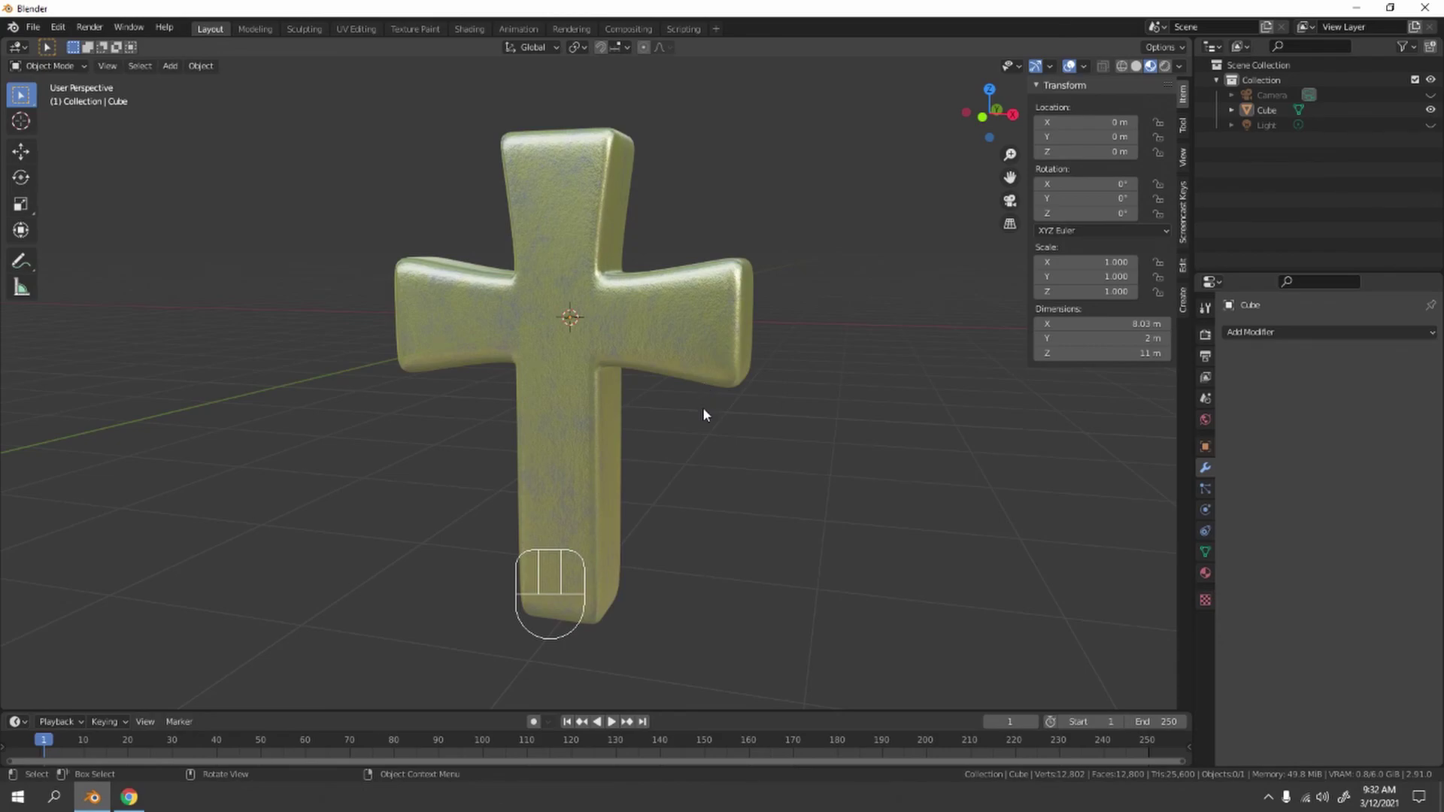
Orbit the viewport to inspect the cross from its side and another angle.
middle_click(709, 426)
drag(712, 445, 612, 432)
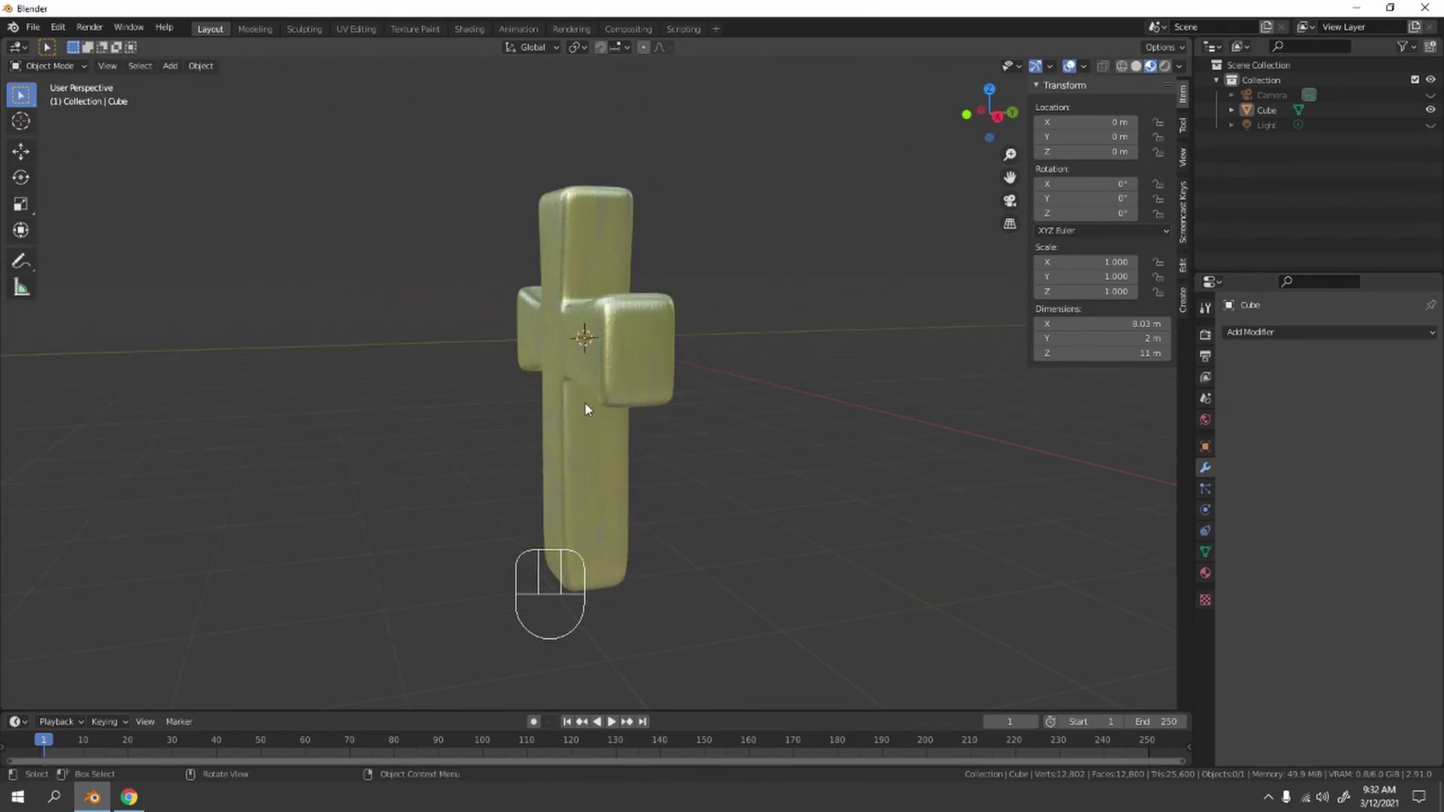
drag(688, 416, 689, 396)
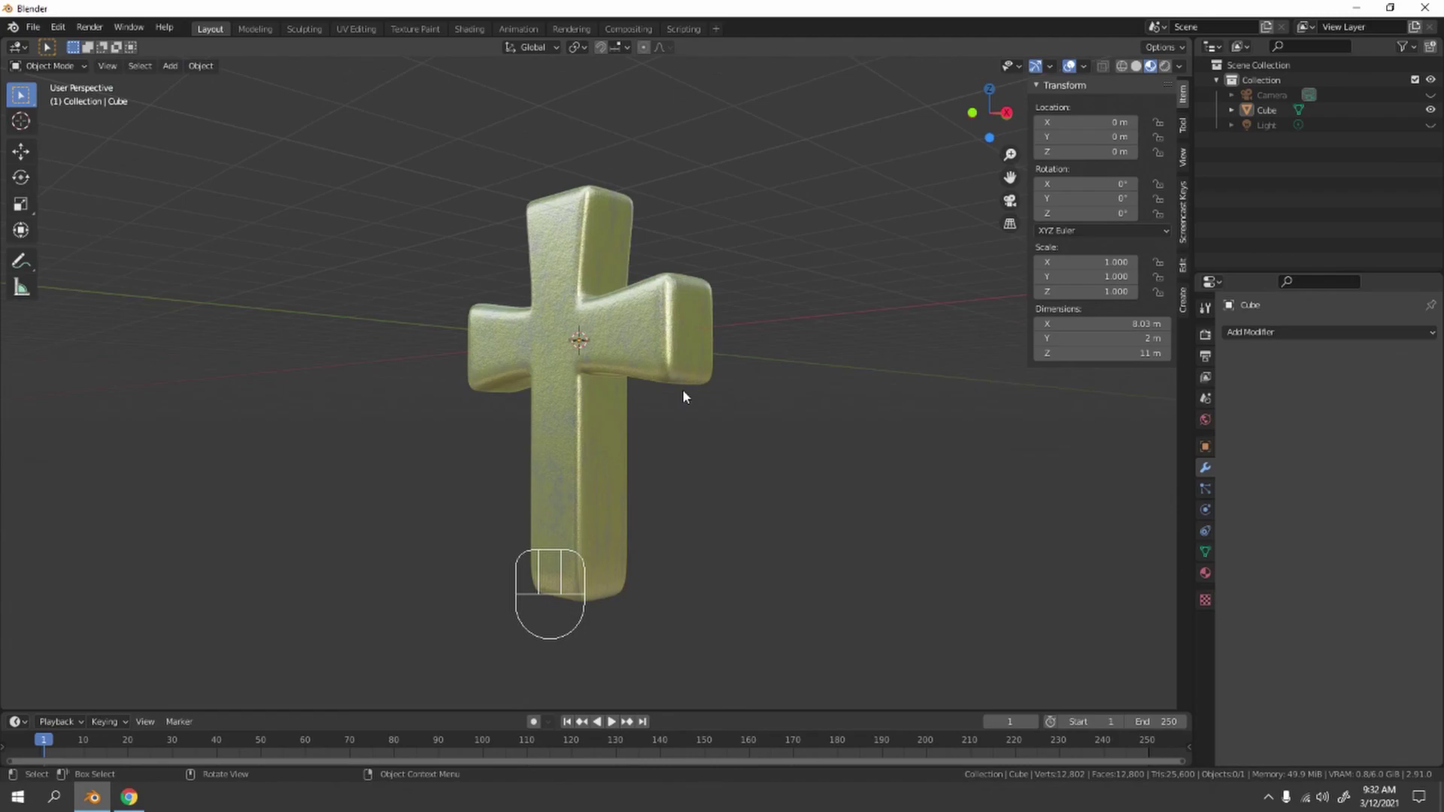